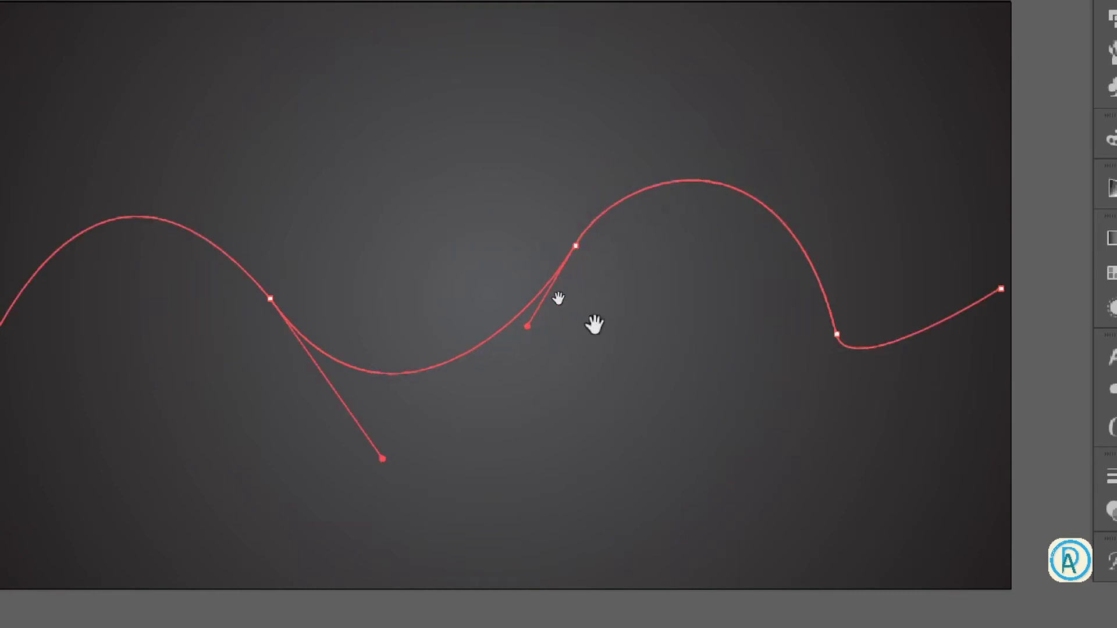
# Reshape the existing wave's first bend, then draw a long sweeping curve across the artboard's middle.
pyautogui.press('super+KP_Subtract')
pyautogui.click(206, 174)
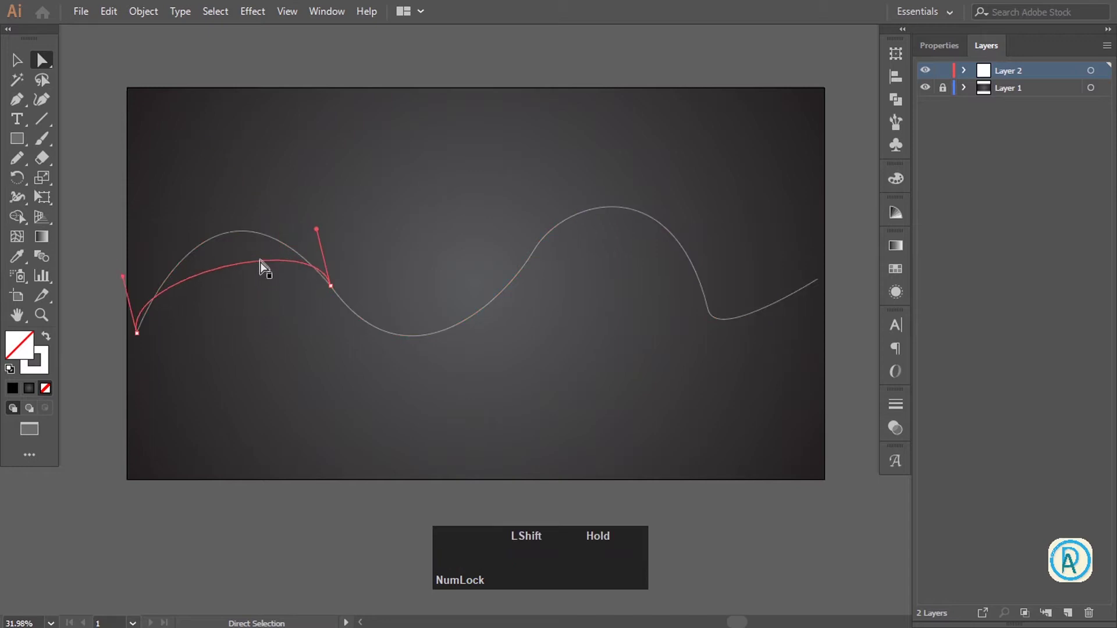
pyautogui.press('z')
pyautogui.click(22, 109)
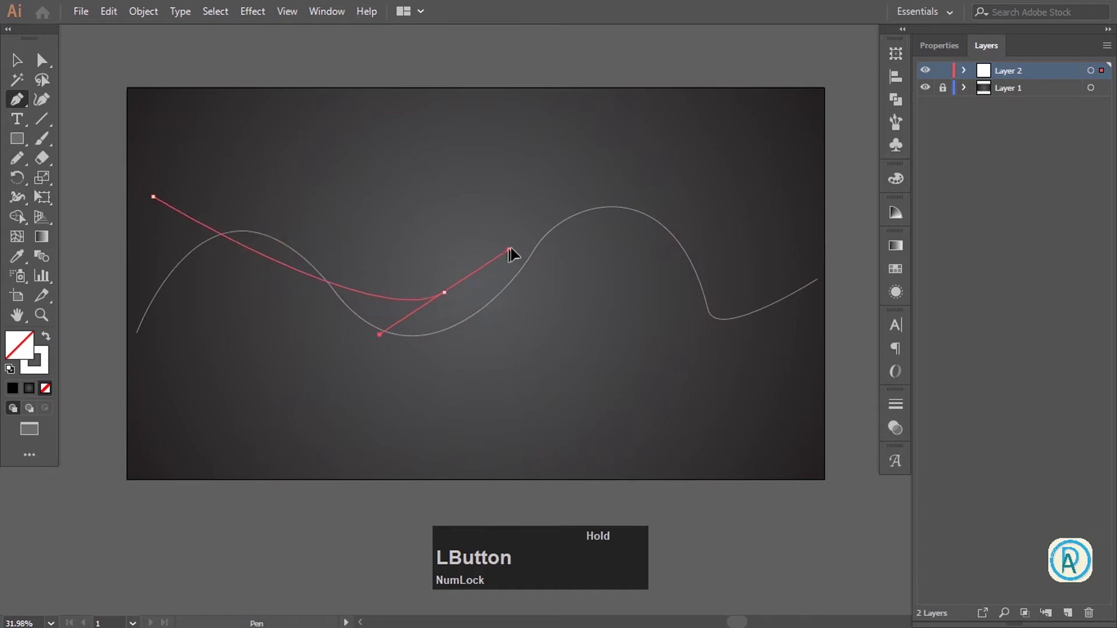
pyautogui.press('space')
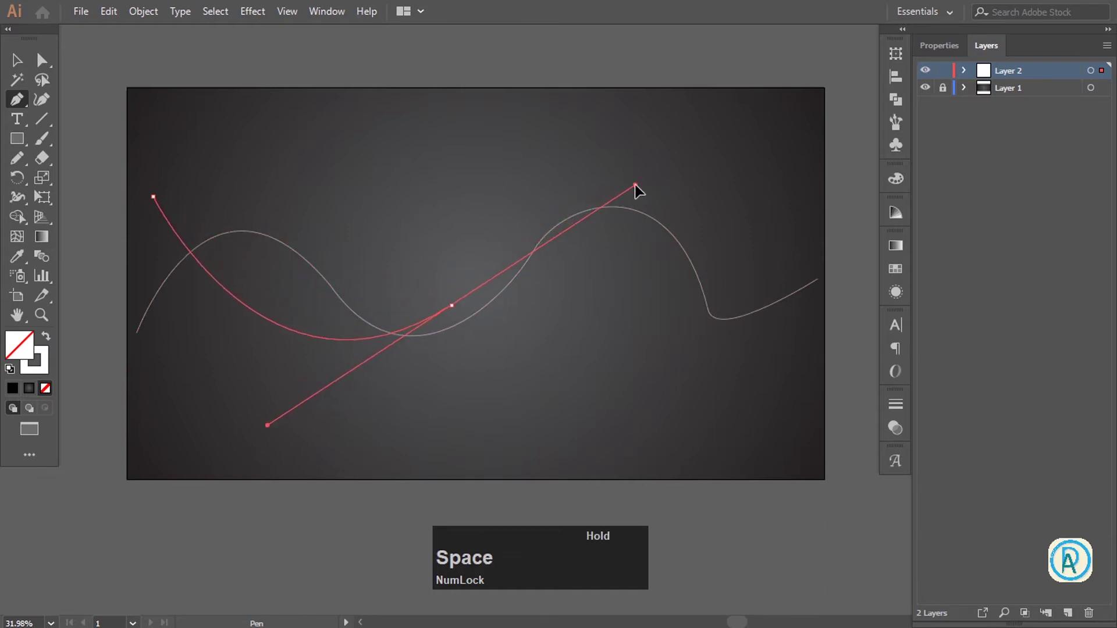
pyautogui.click(816, 326)
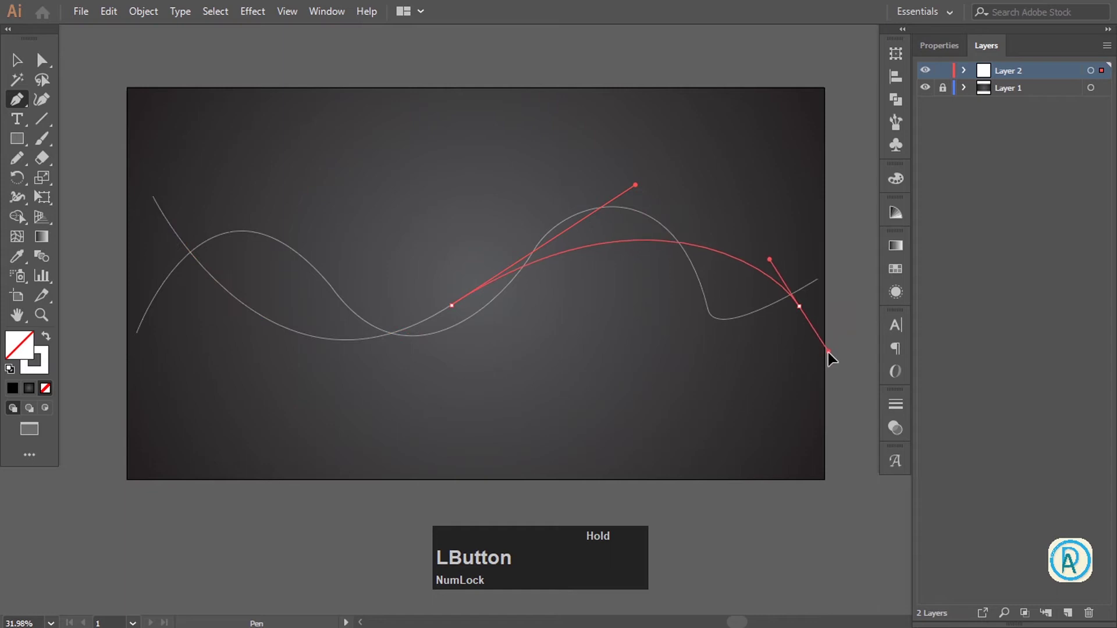
pyautogui.press('Escape')
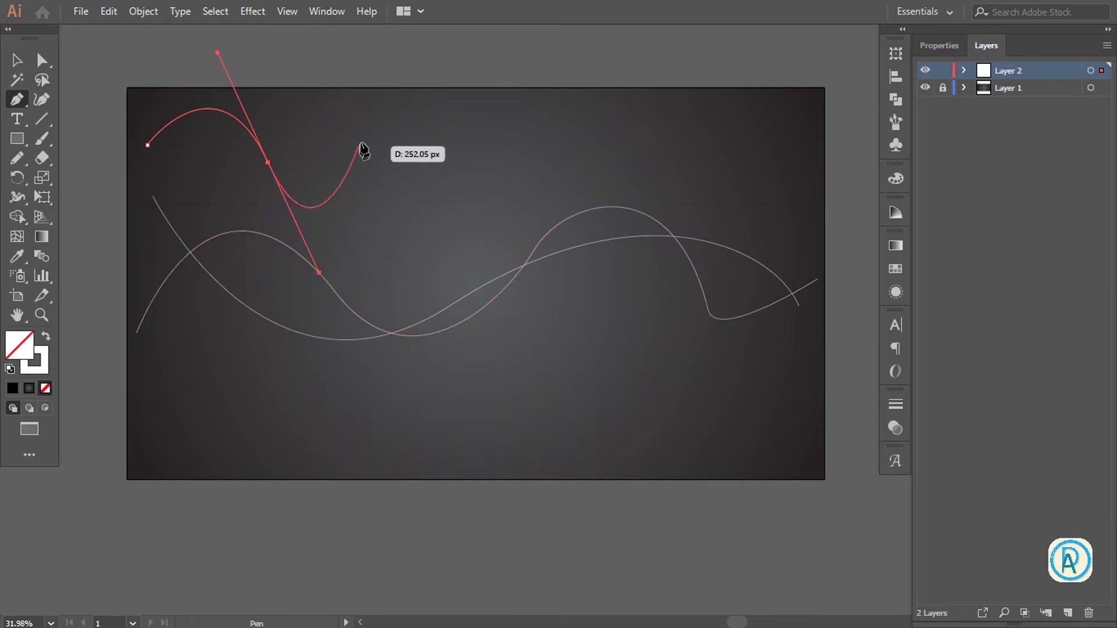
# Draw a second wavy curve running along the top of the artboard.
pyautogui.click(405, 107)
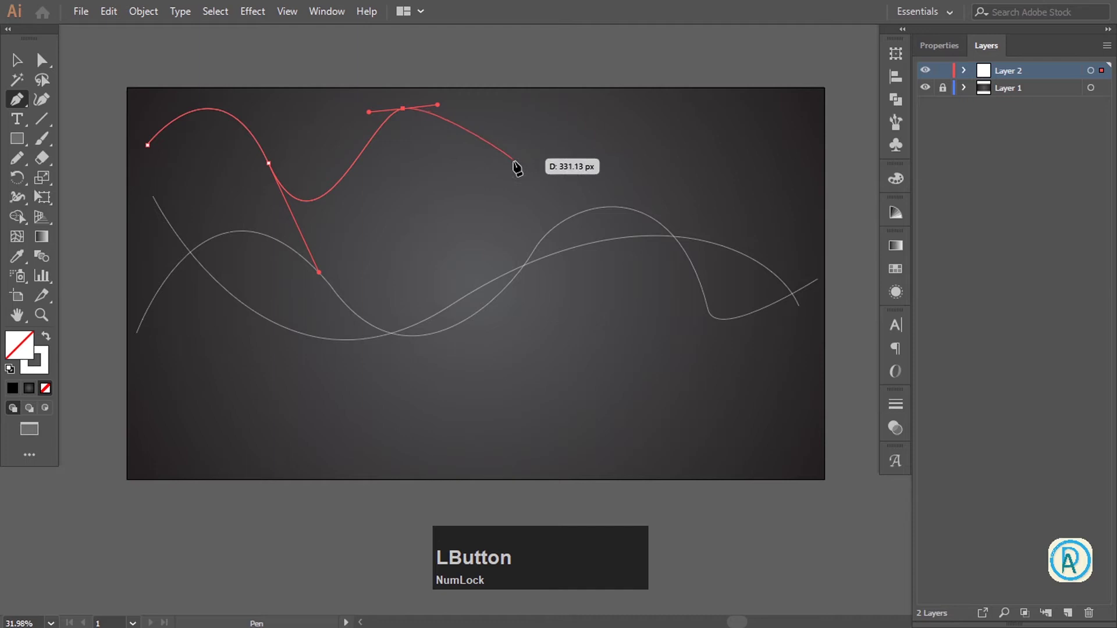
pyautogui.press('space')
pyautogui.click(611, 117)
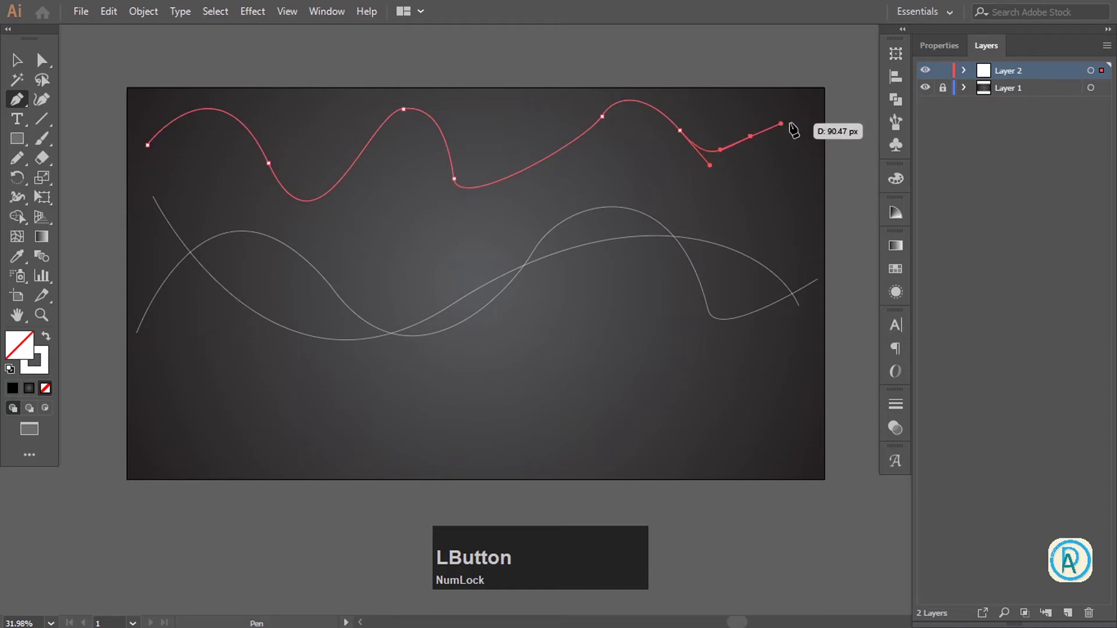
pyautogui.press('Escape')
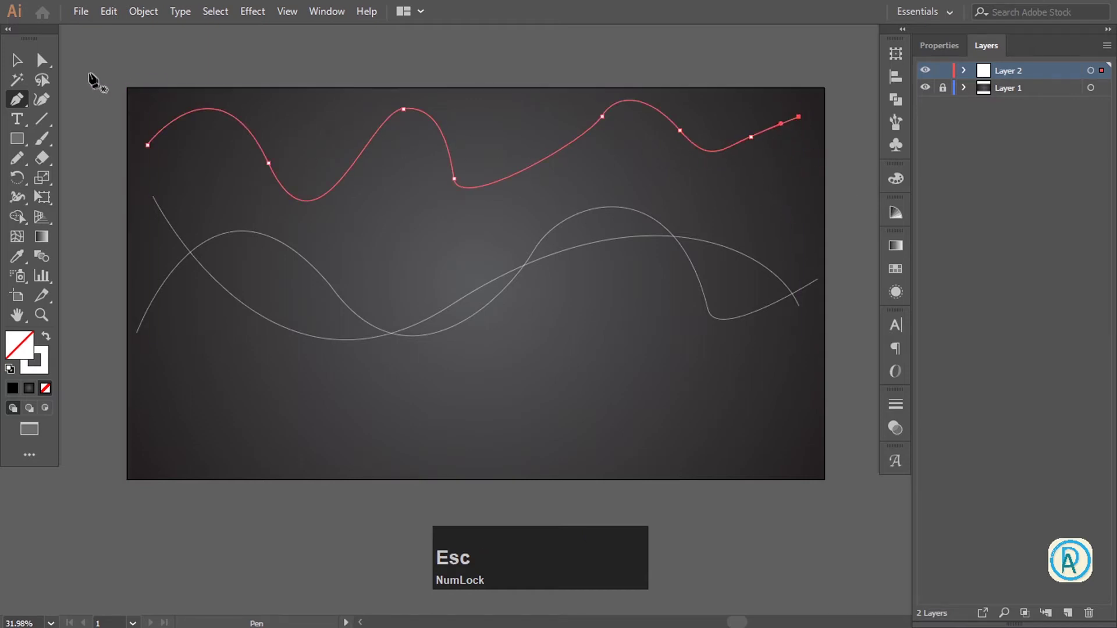
# Smooth the top curve's right hump and soften the lower wave's sharp right-hand dip.
pyautogui.click(44, 65)
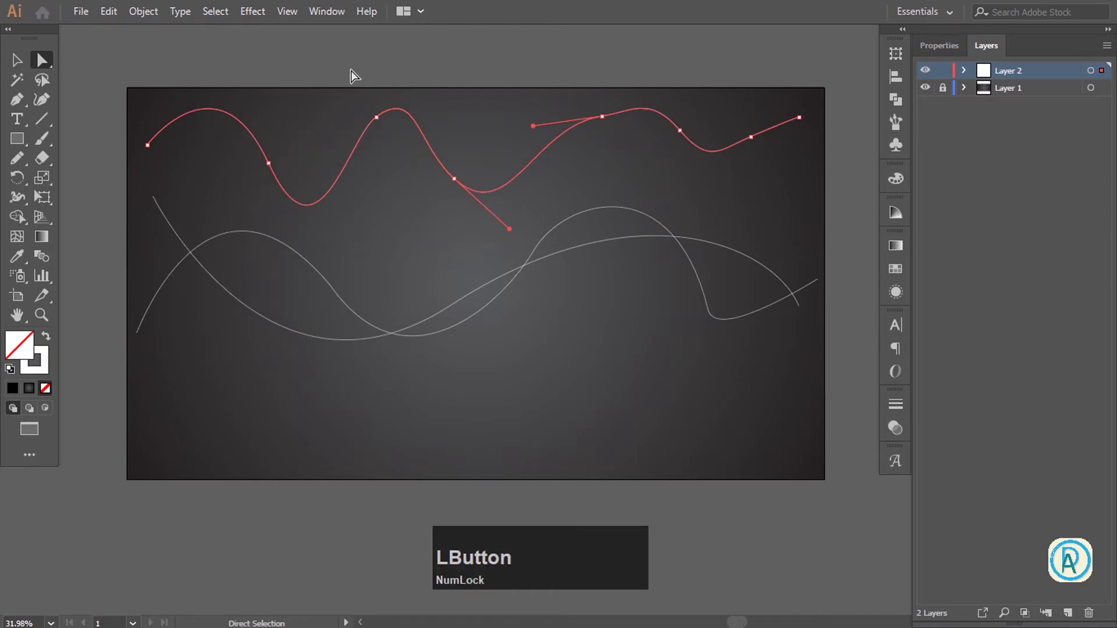
pyautogui.press('space')
pyautogui.click(381, 159)
pyautogui.press('space')
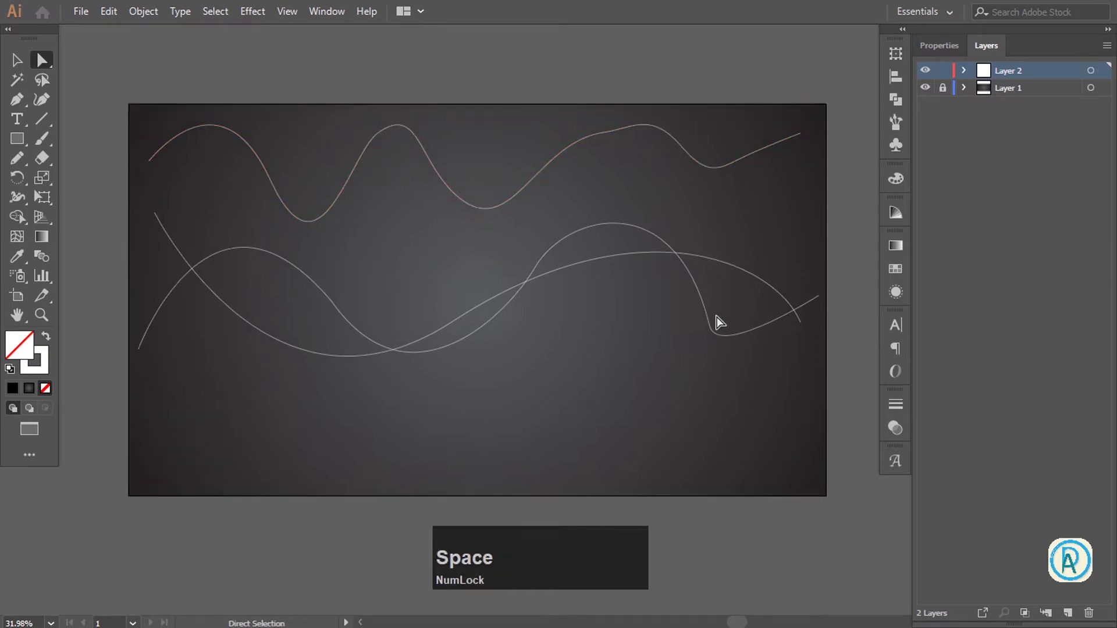
pyautogui.click(707, 321)
pyautogui.press('space')
pyautogui.click(476, 263)
pyautogui.press('space')
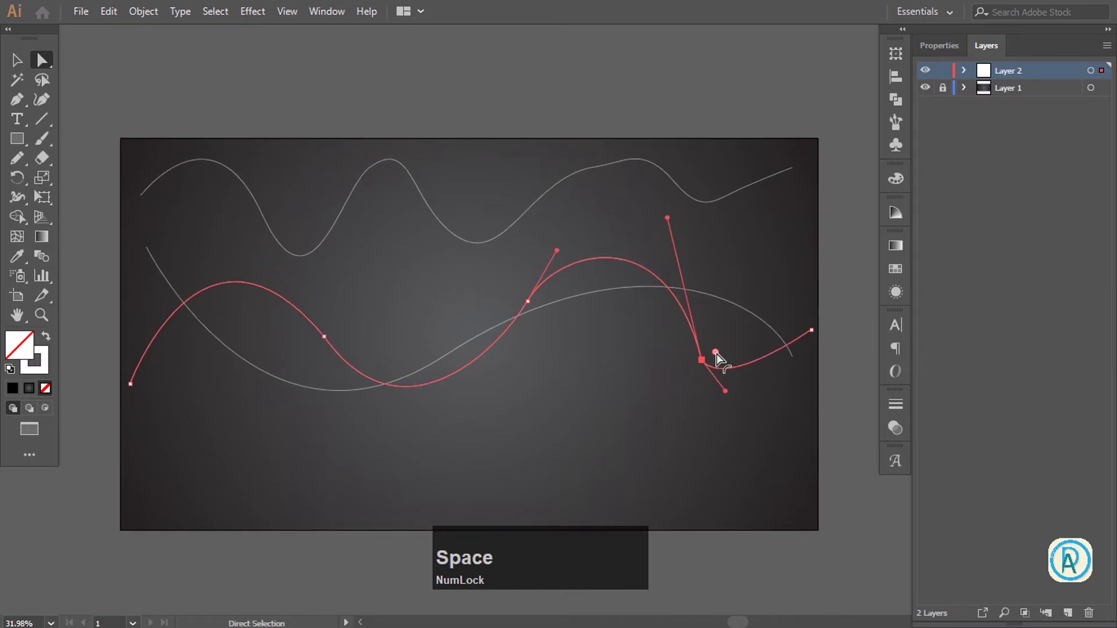
pyautogui.click(722, 358)
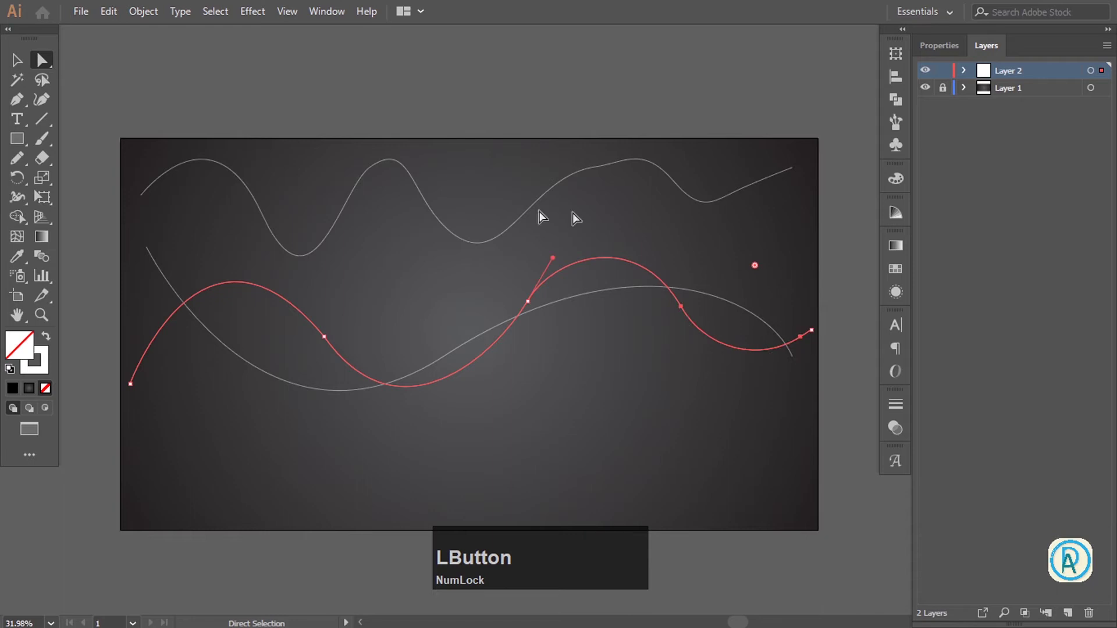
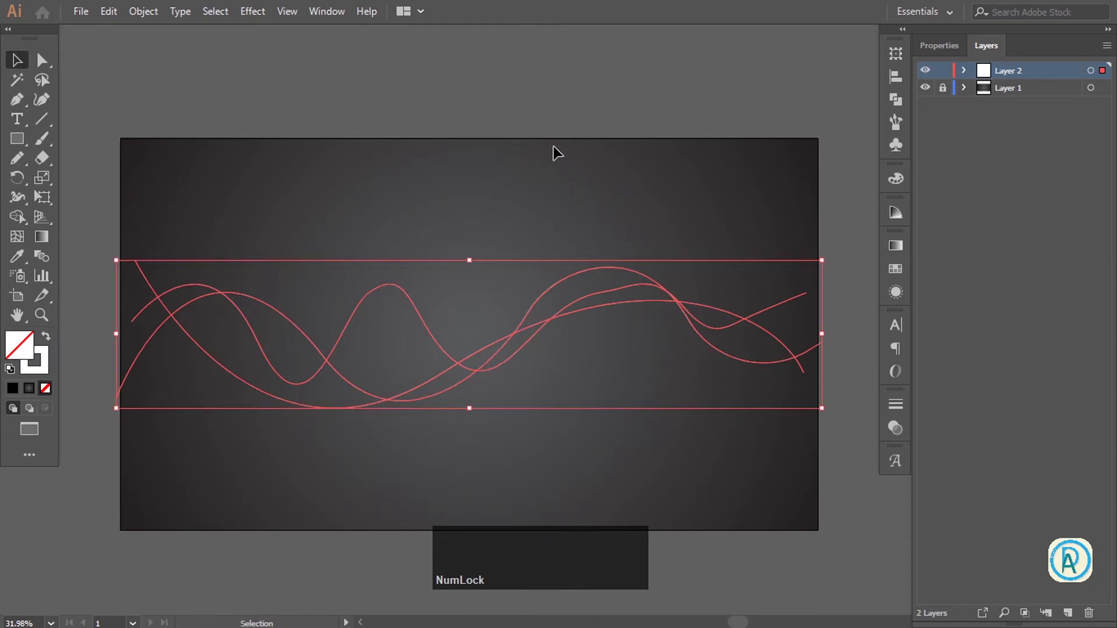
# Give the sweeping curves a pure red stroke (hue 0, saturation 100%, brightness 100%).
pyautogui.click(556, 127)
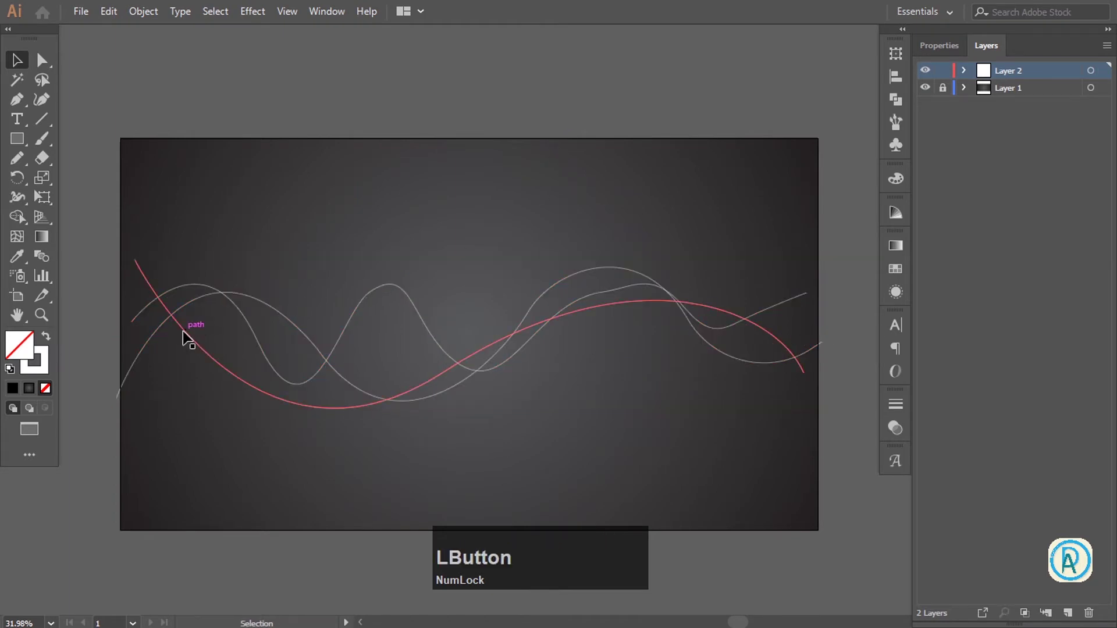
pyautogui.click(174, 358)
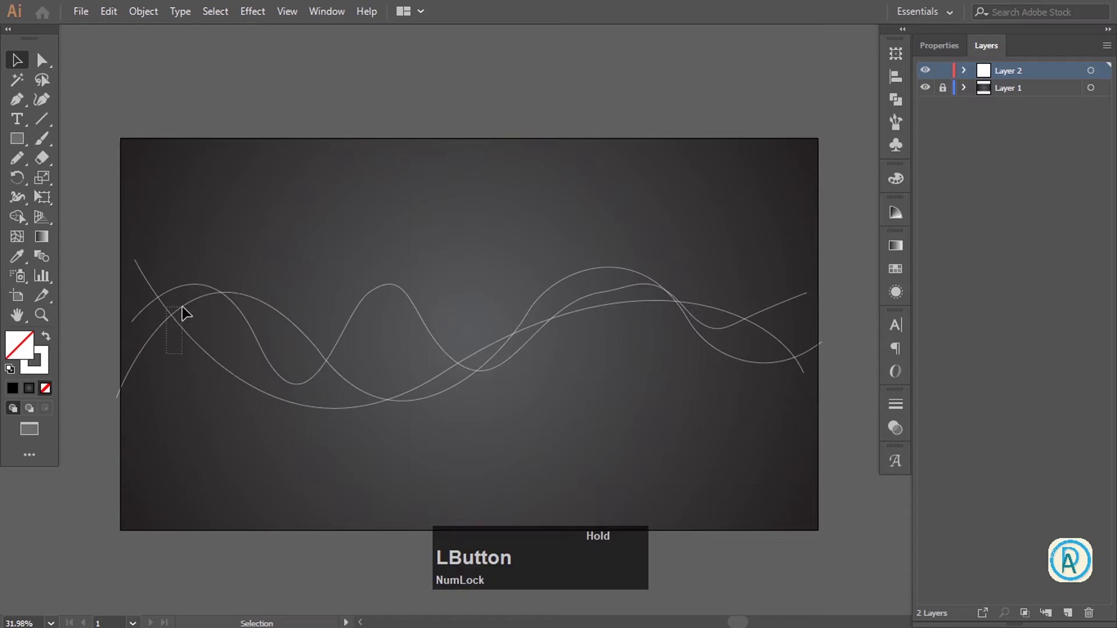
pyautogui.click(45, 372)
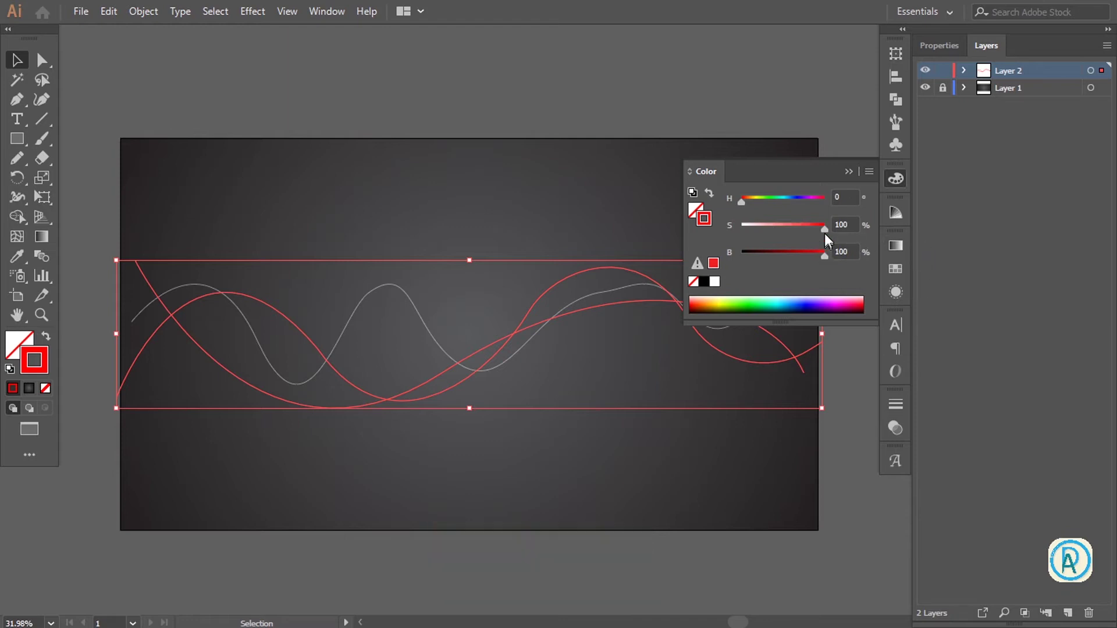
pyautogui.click(832, 236)
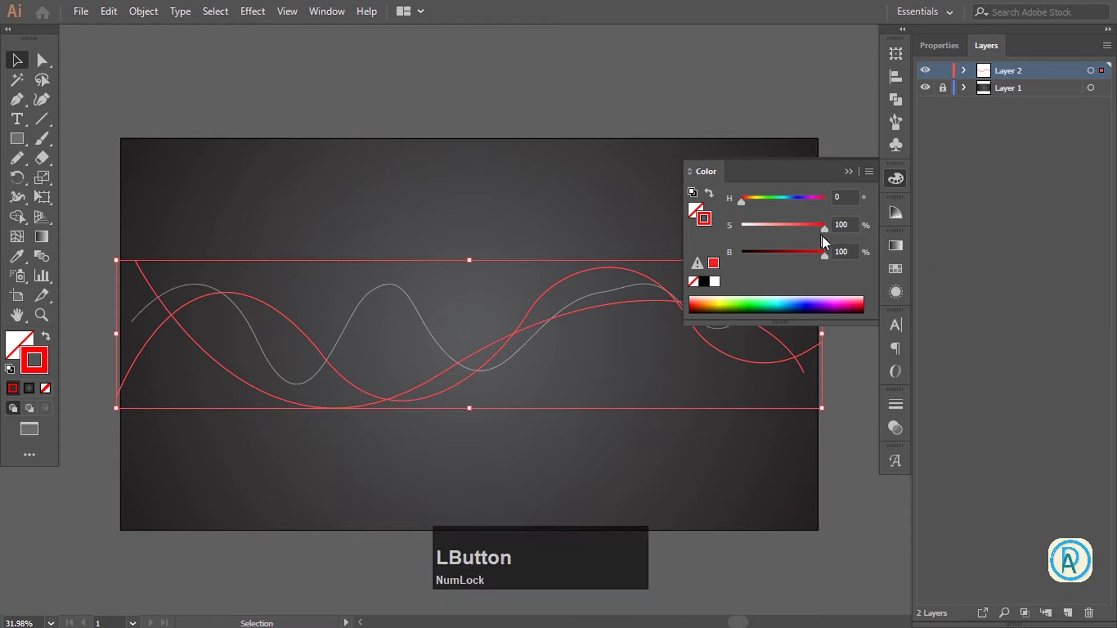
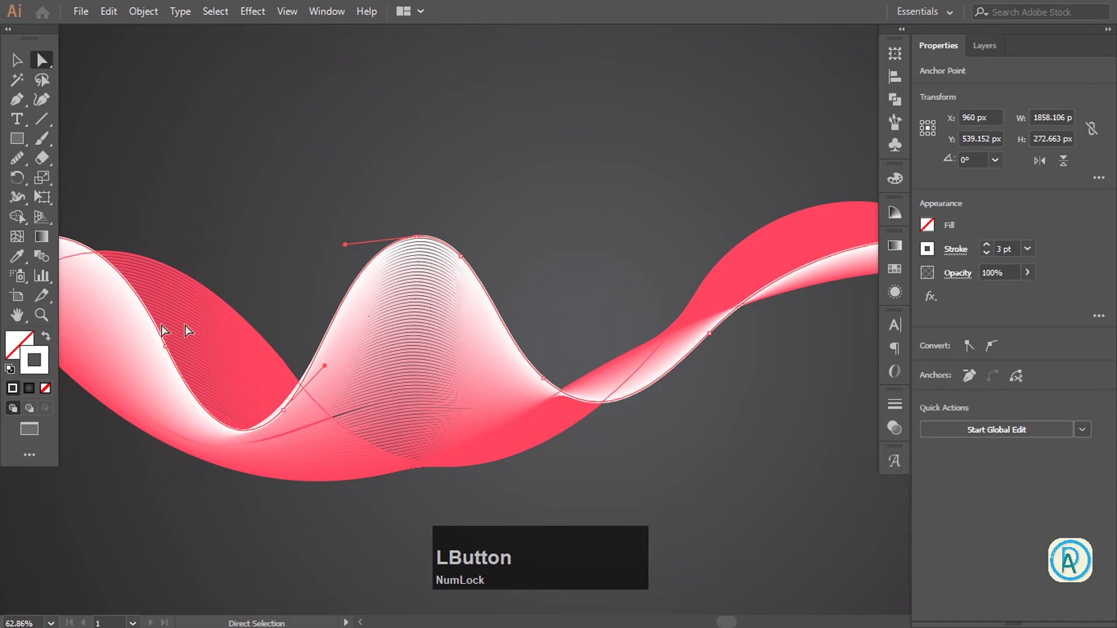
# Recolour the blended ribbon's white edge curve blue for a pink-to-blue gradient.
pyautogui.press('v')
pyautogui.click(52, 367)
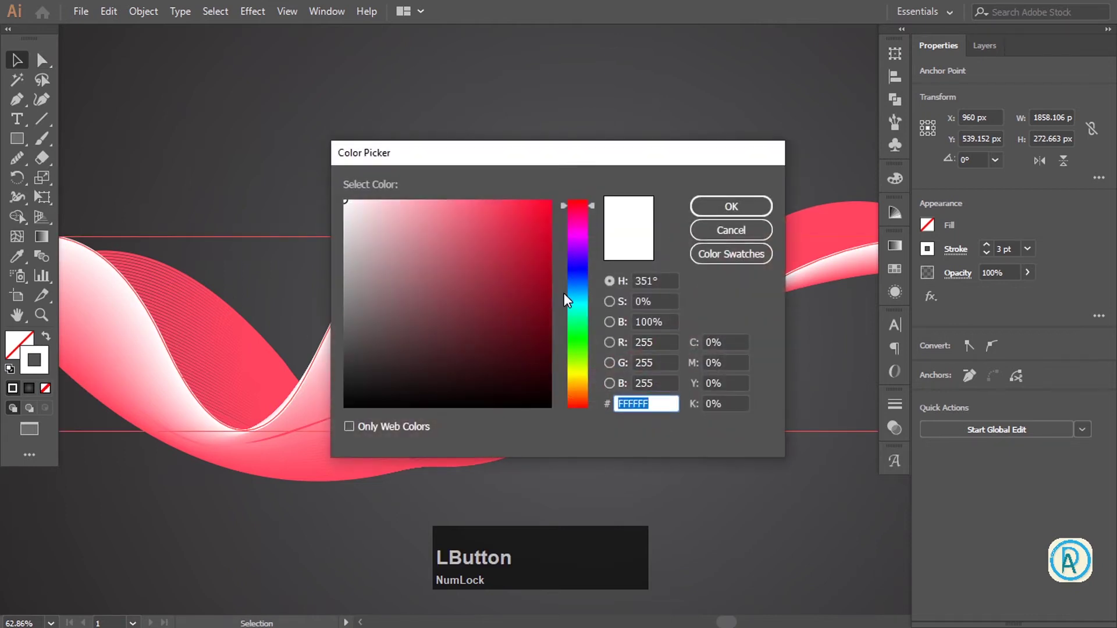
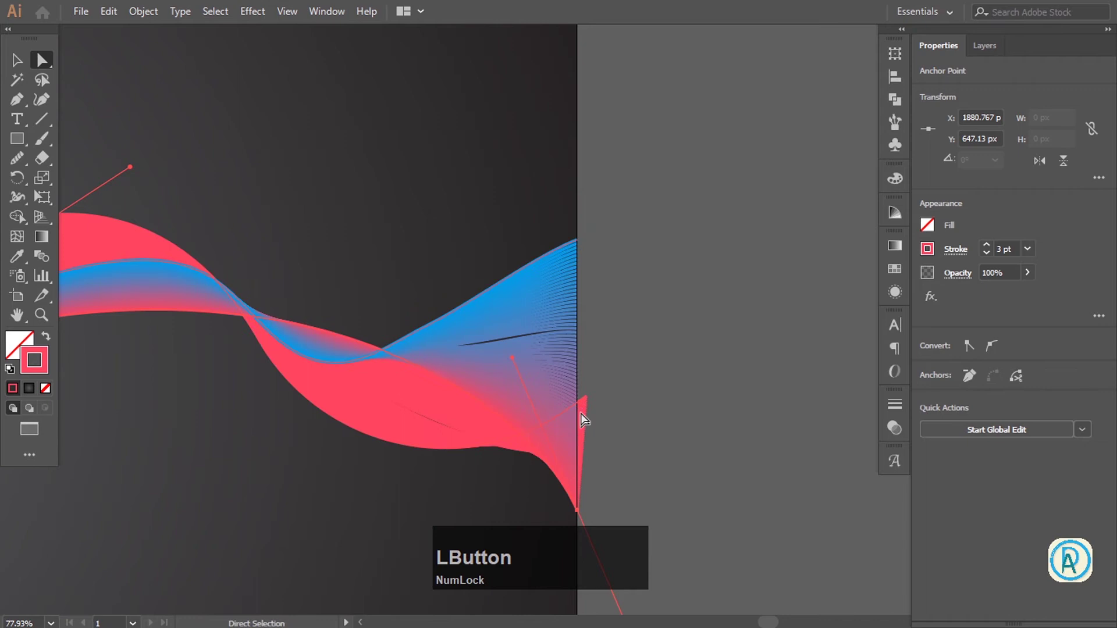
# Pull the ribbon's left end points onto the artboard edge.
pyautogui.press('space')
pyautogui.doubleClick(460, 399)
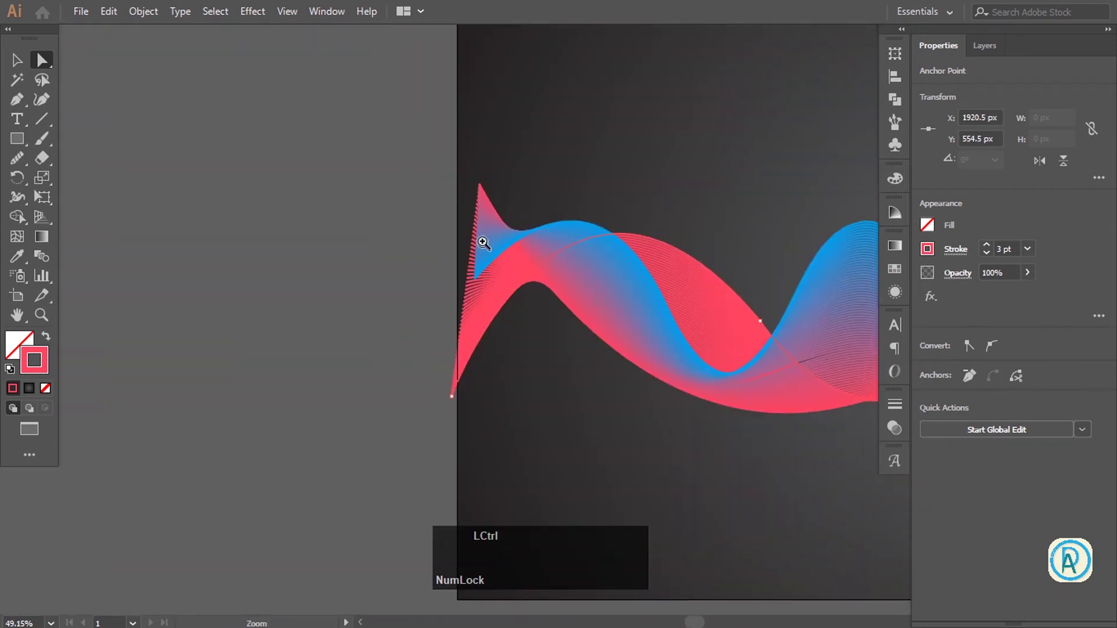
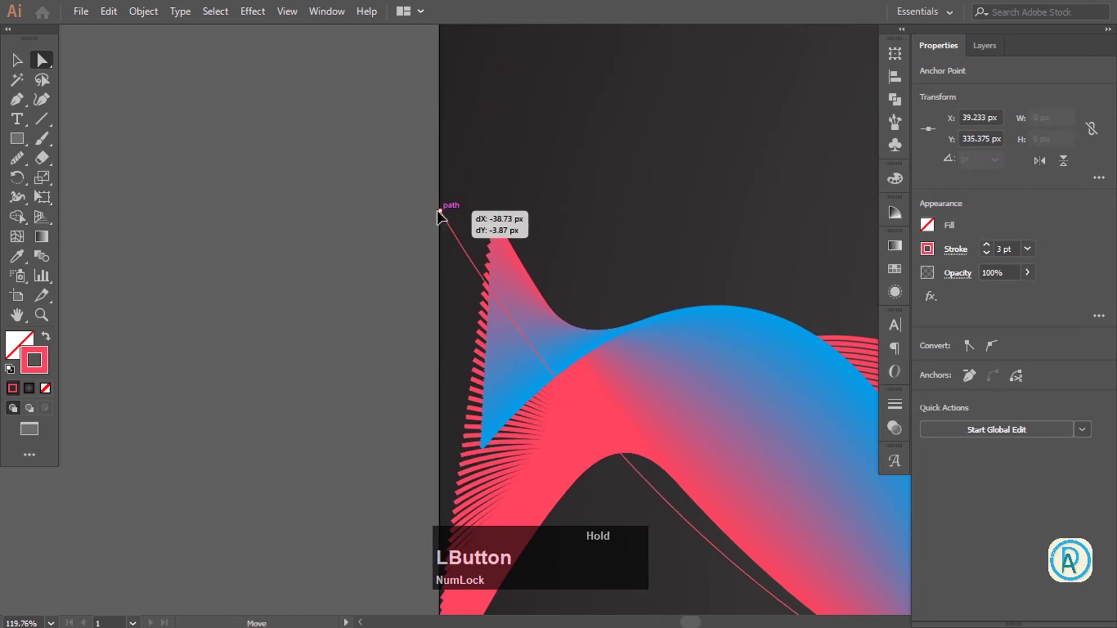
pyautogui.press('space')
pyautogui.click(495, 418)
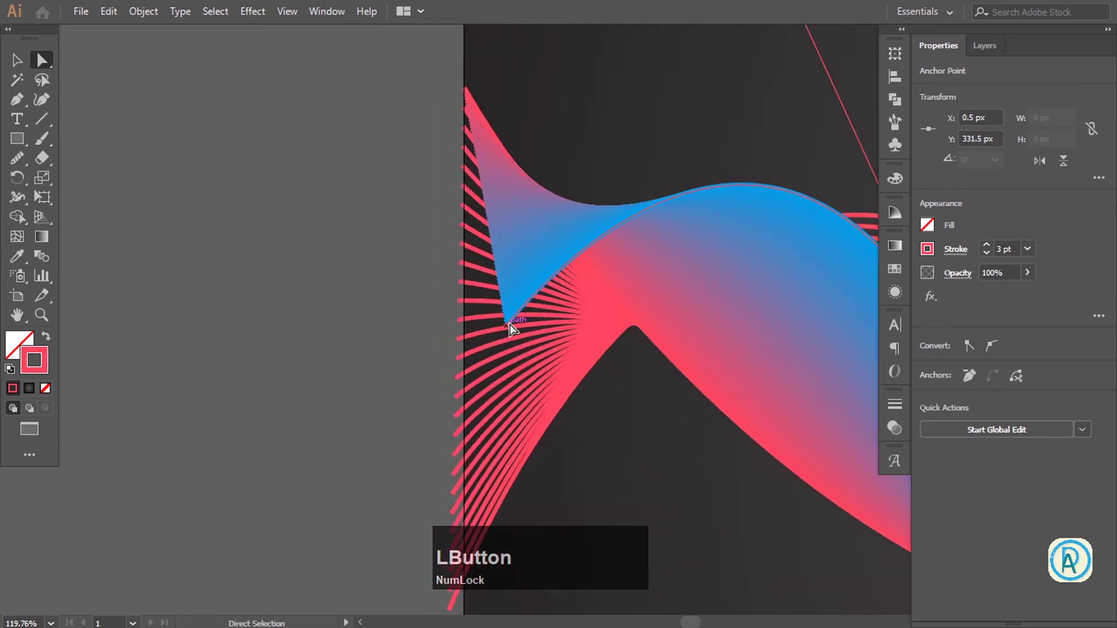
pyautogui.press('space')
pyautogui.click(507, 414)
pyautogui.press('space')
pyautogui.click(460, 395)
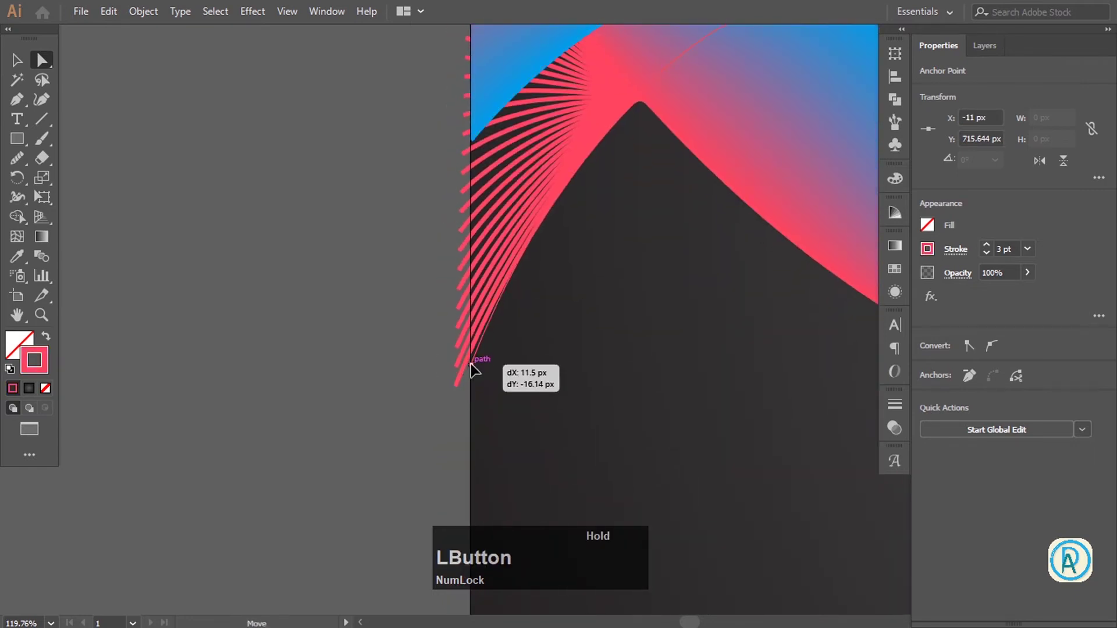
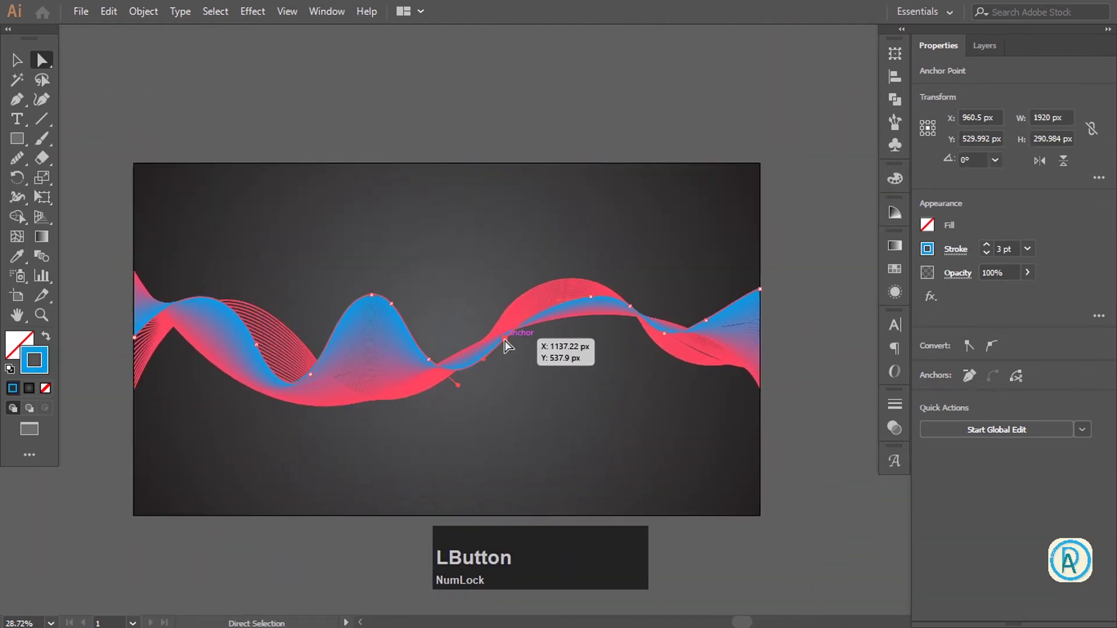
# Raise the blue wave's right-hand crest for a smoother flow and fit the artboard in view.
pyautogui.click(438, 363)
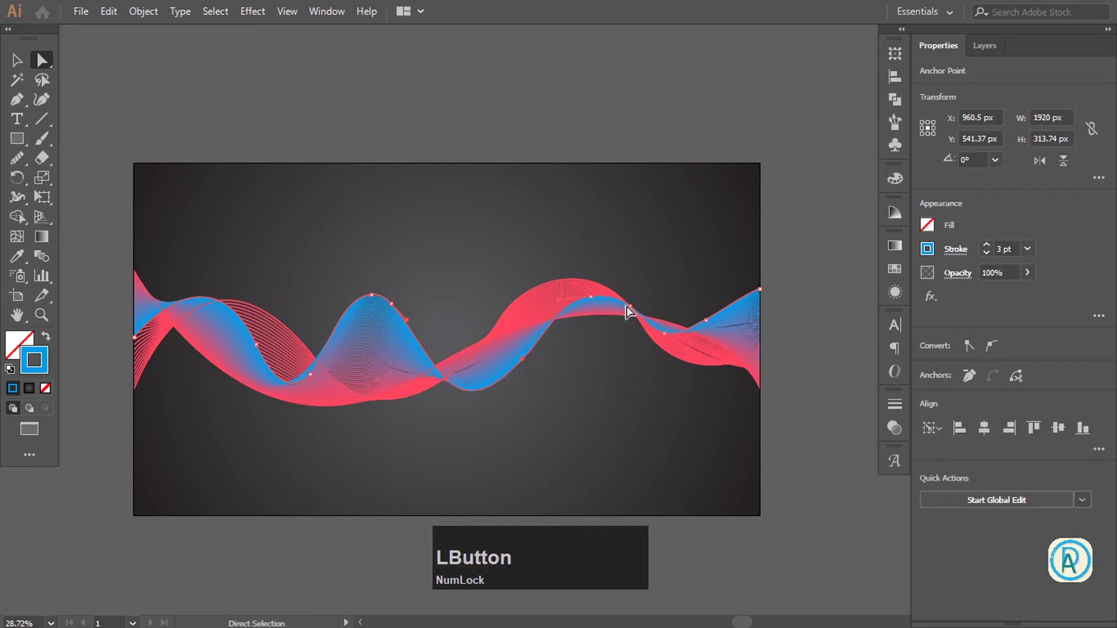
pyautogui.click(595, 303)
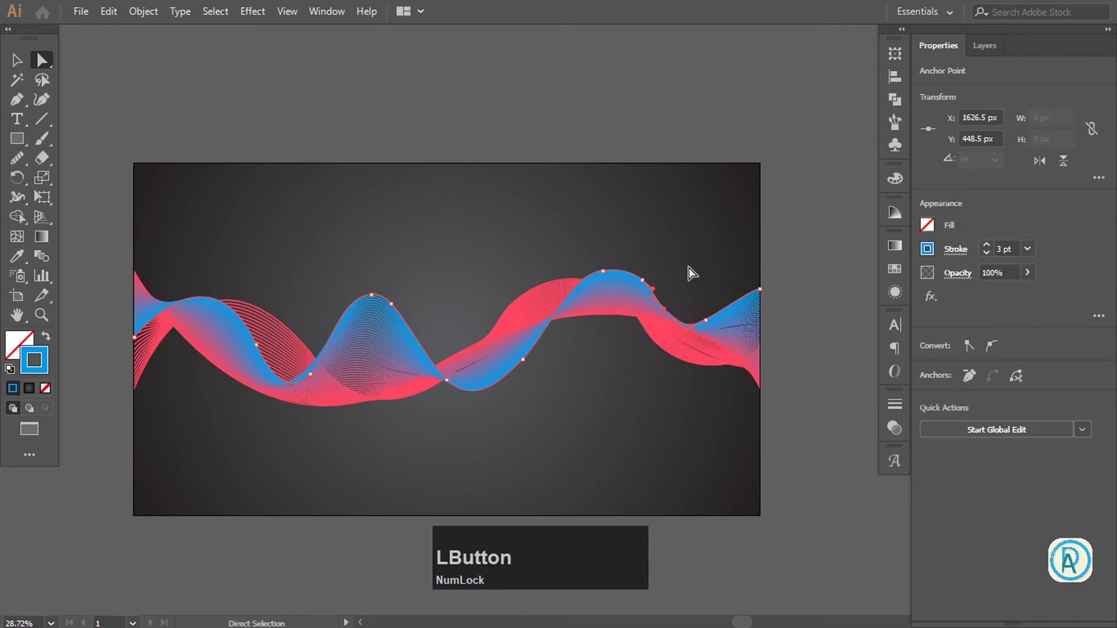
pyautogui.press('space')
pyautogui.doubleClick(582, 385)
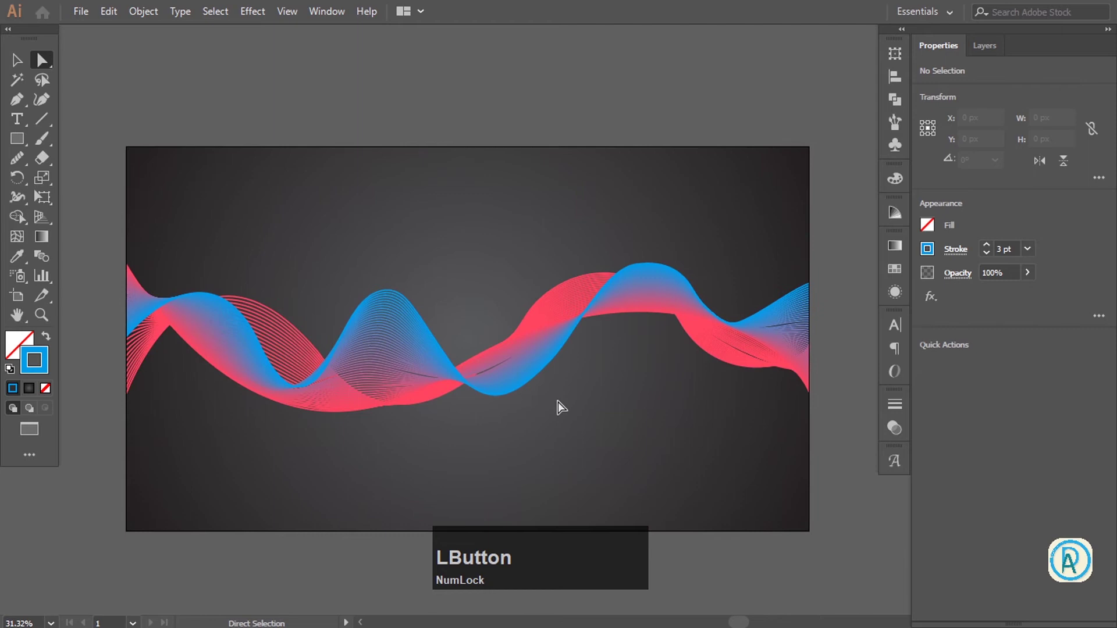
# Draw a blue wavy path and a pink dipping path across the artboard's lower half.
pyautogui.click(22, 102)
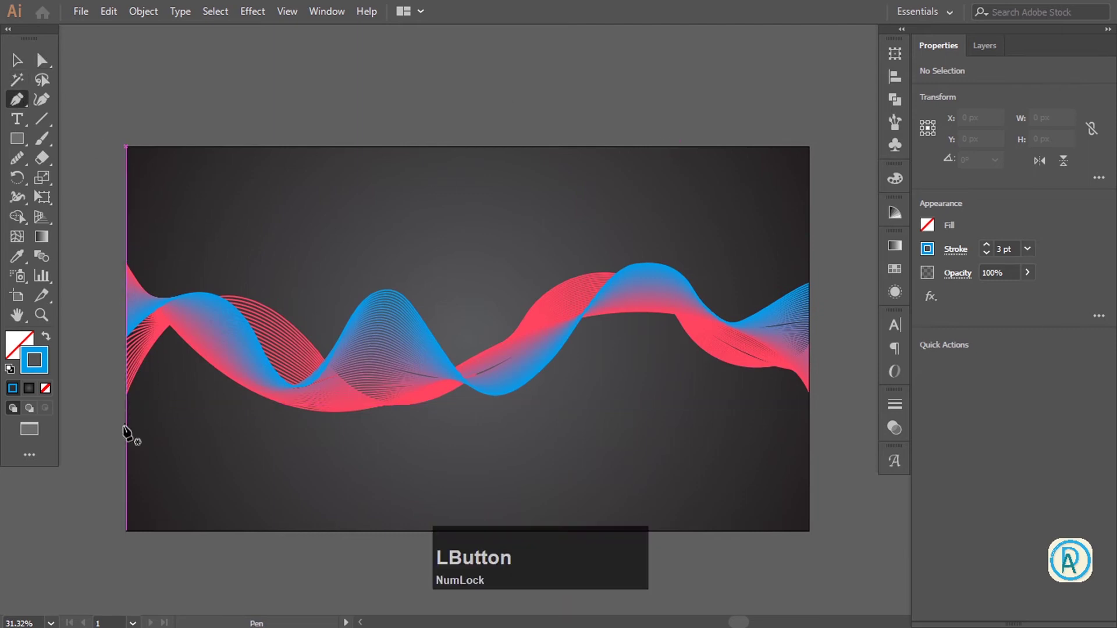
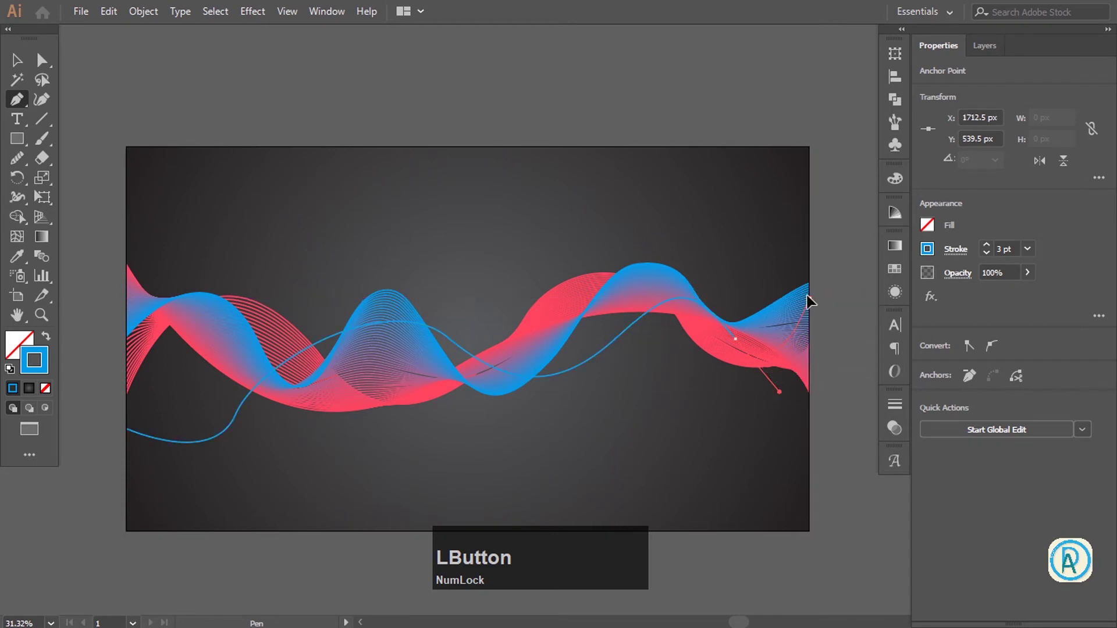
pyautogui.press('Escape')
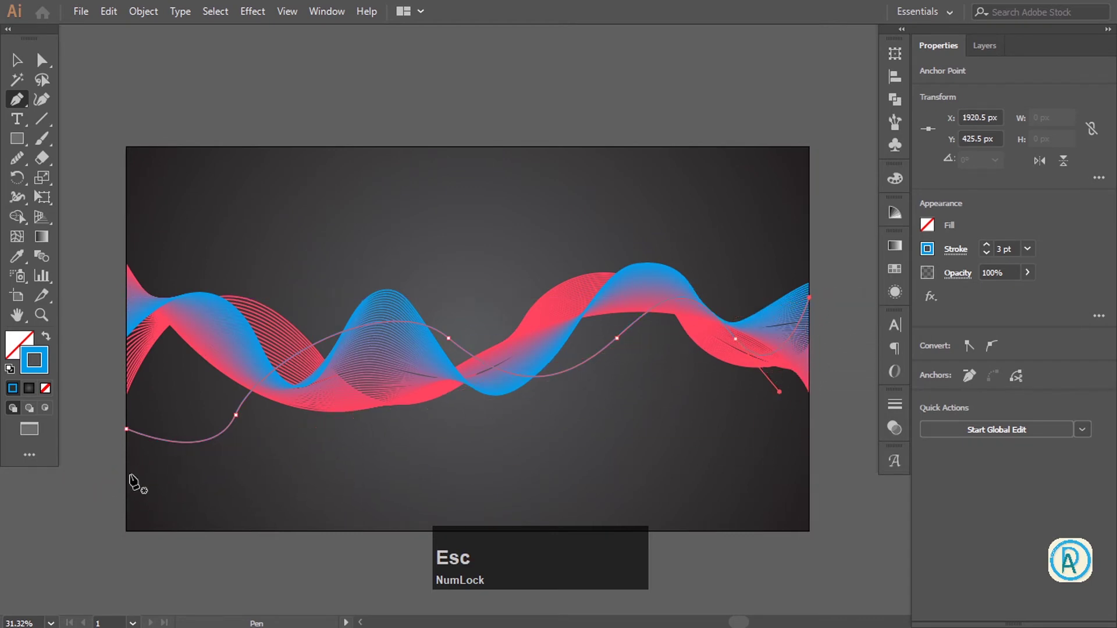
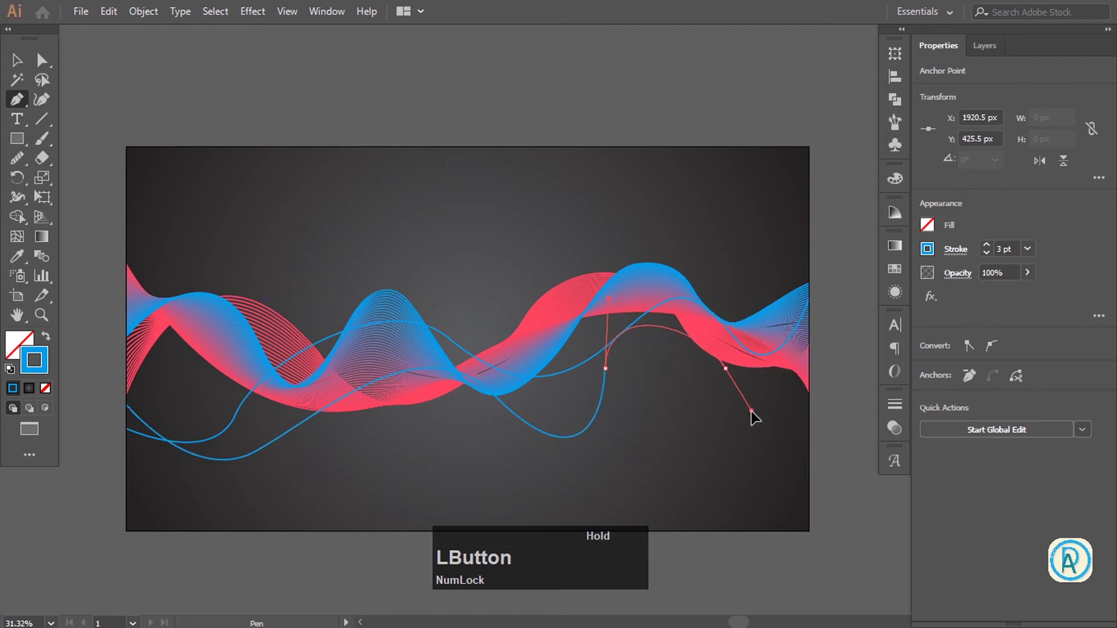
pyautogui.press('space')
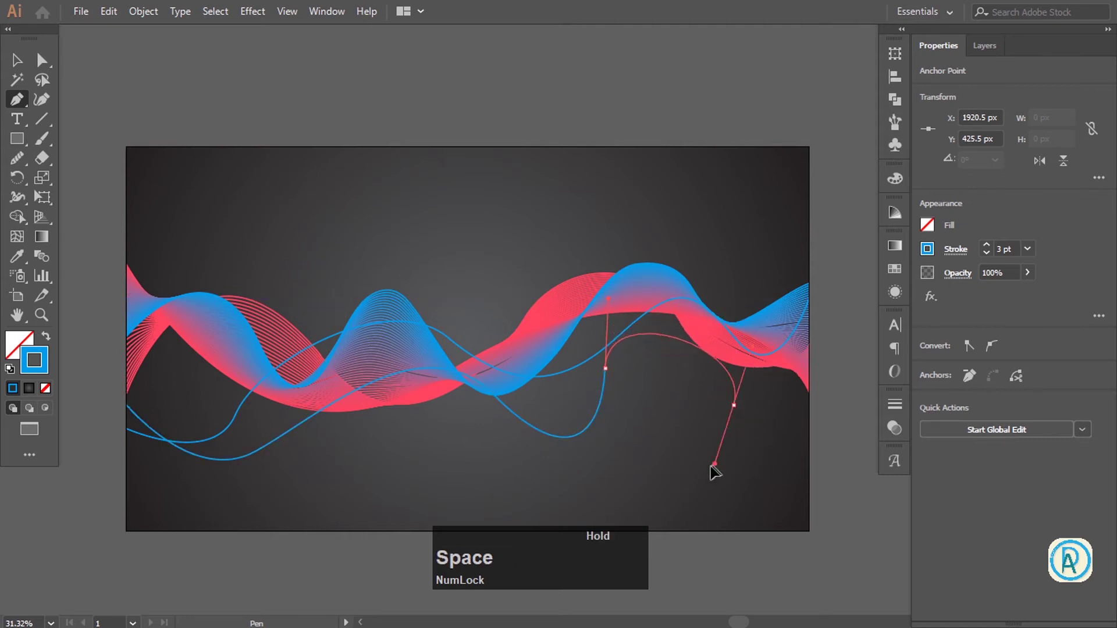
pyautogui.press('space')
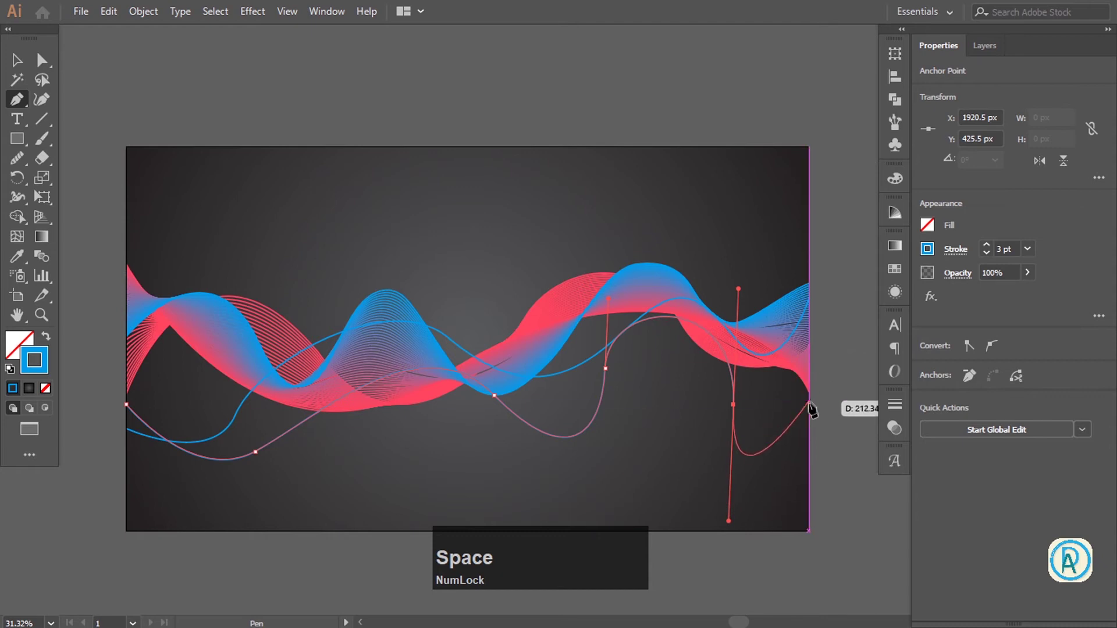
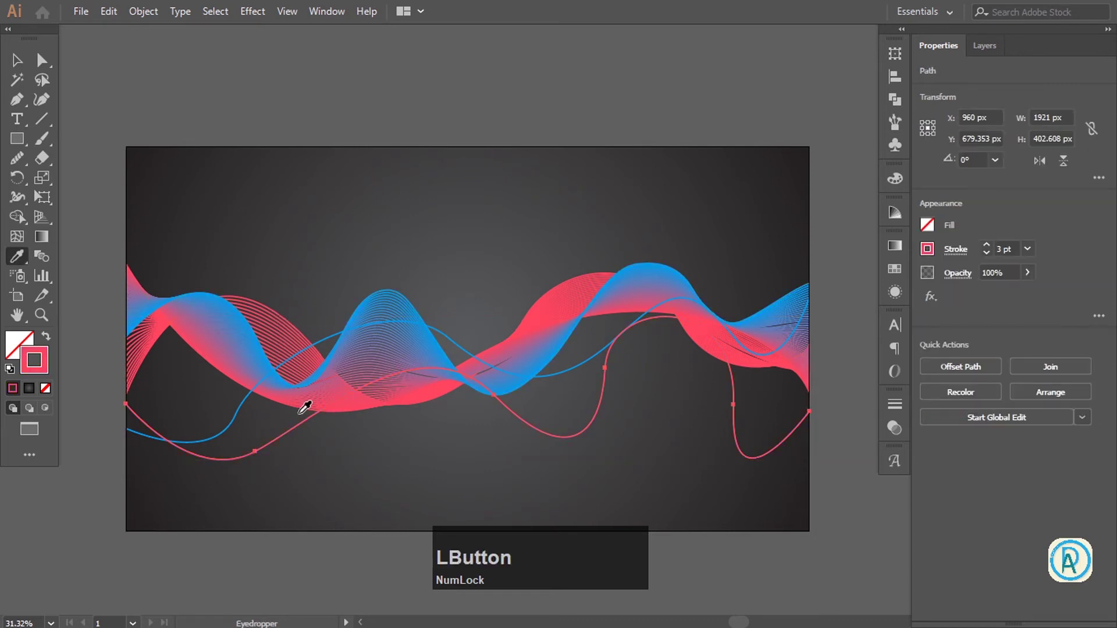
# Blend the two new curves with 17 specified steps and 1 pt strokes into a second ribbon.
pyautogui.press('v')
pyautogui.click(280, 488)
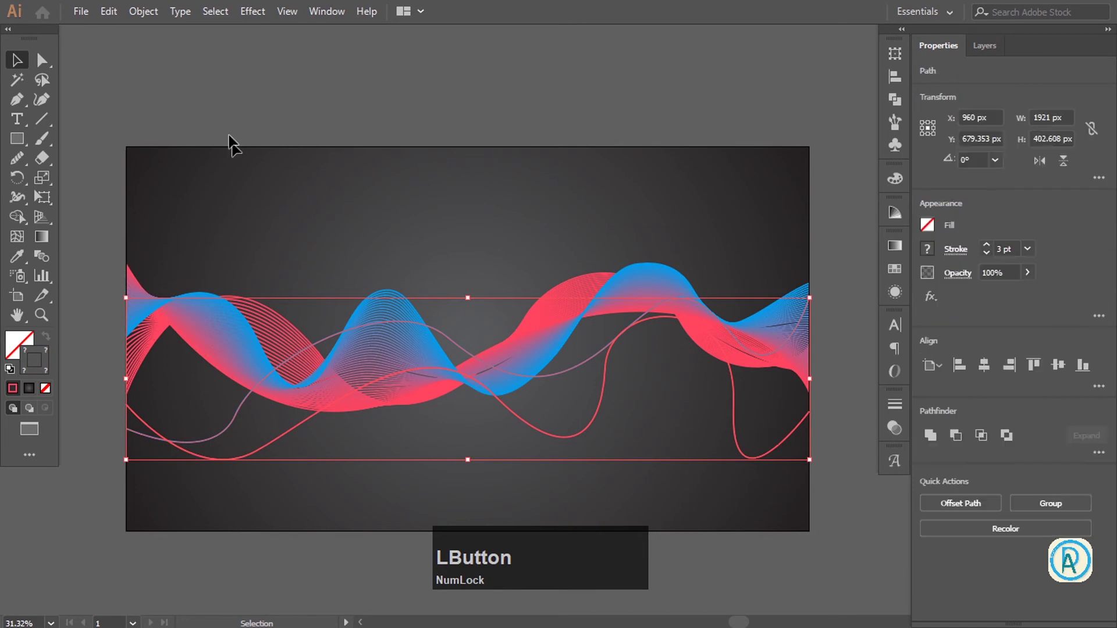
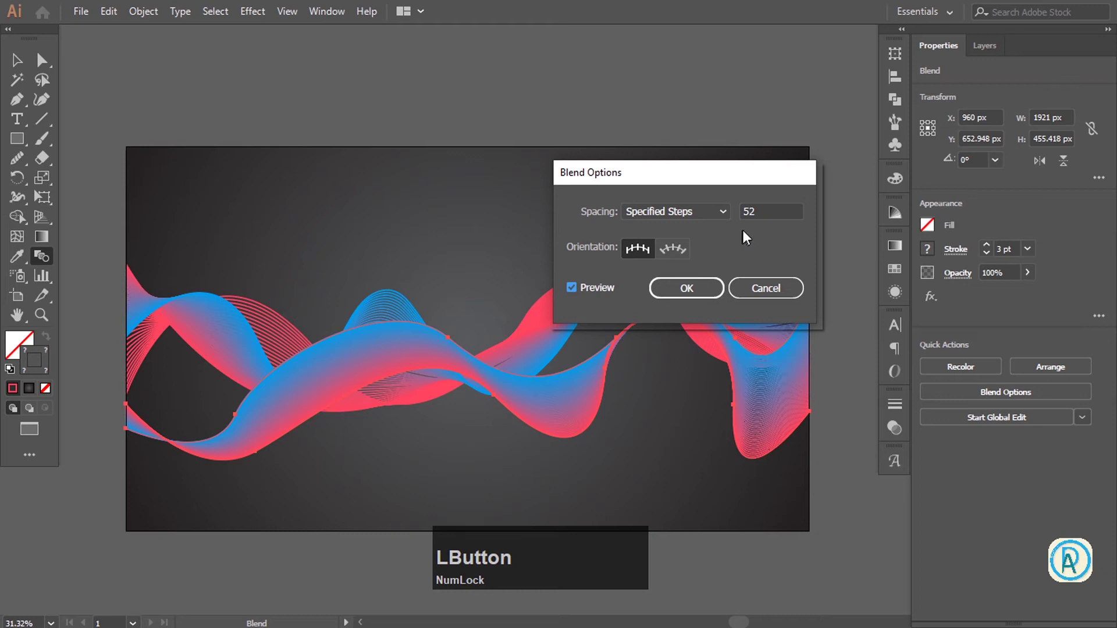
pyautogui.scroll(-3)
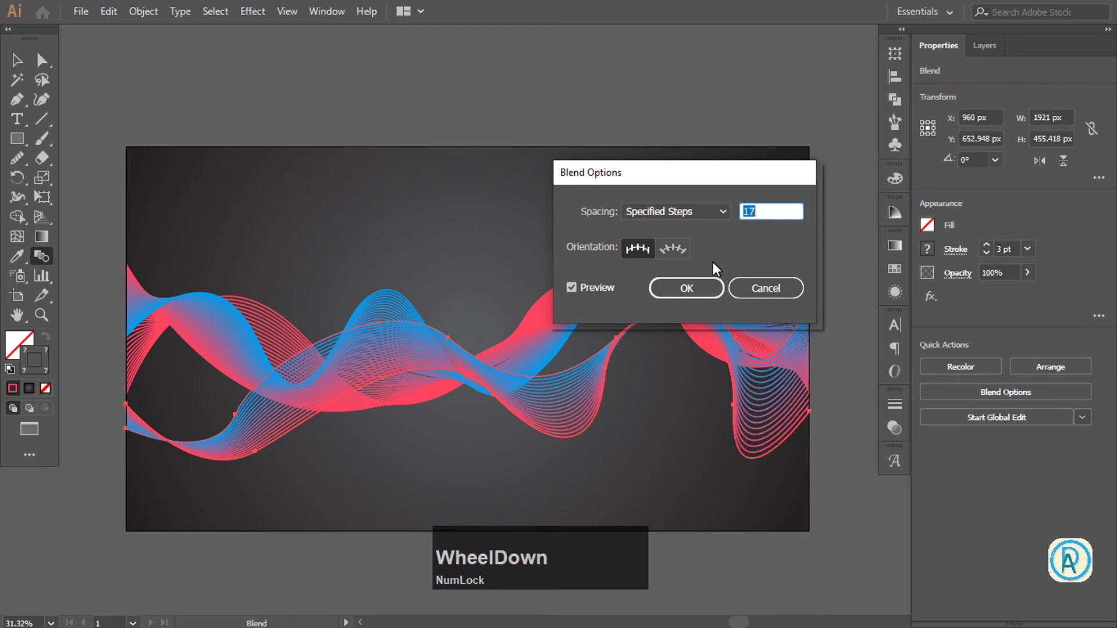
pyautogui.click(706, 291)
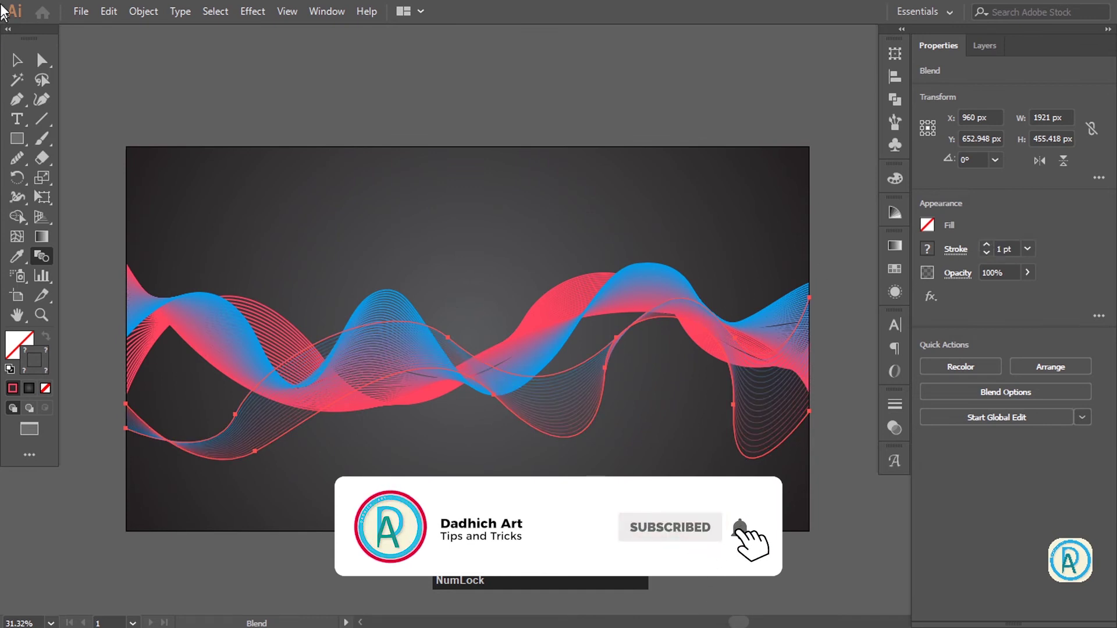
# Raise the thin-line wave into a tall peak and increase its blend steps to 35.
pyautogui.click(464, 335)
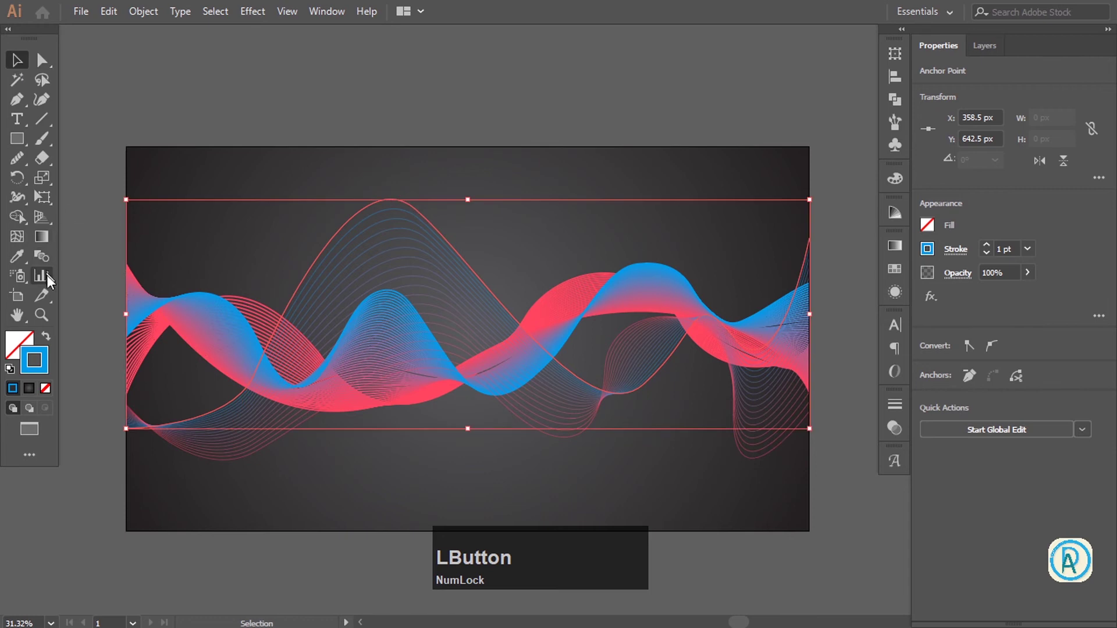
pyautogui.scroll(3)
pyautogui.click(586, 292)
pyautogui.scroll(3)
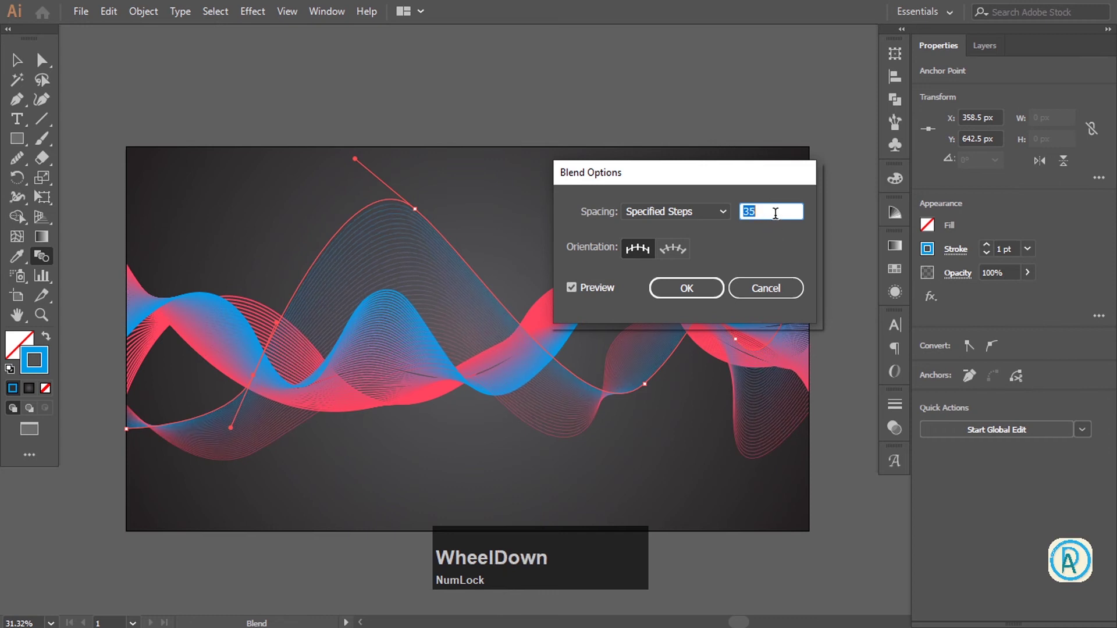
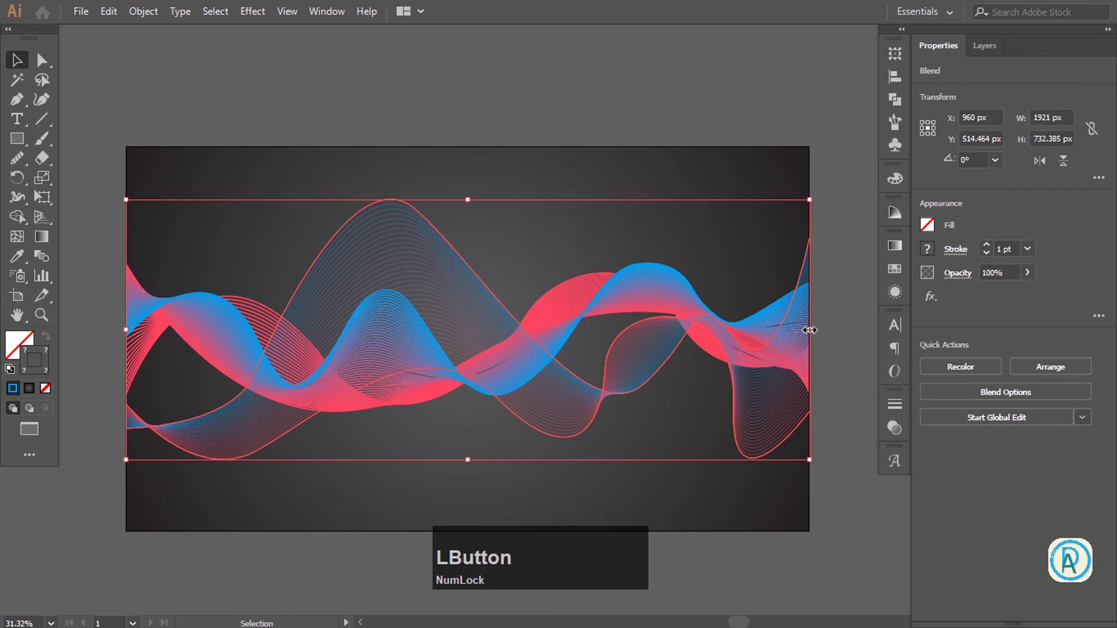
# Send the widened thin-line wave backward behind the solid ribbon.
pyautogui.rightClick(453, 272)
pyautogui.click(538, 427)
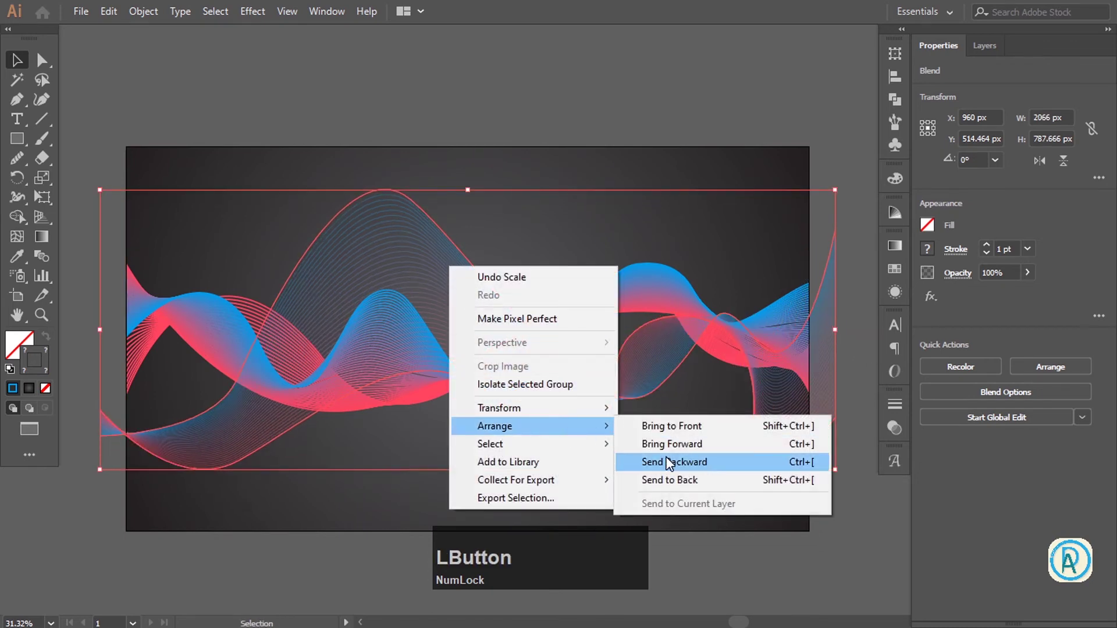
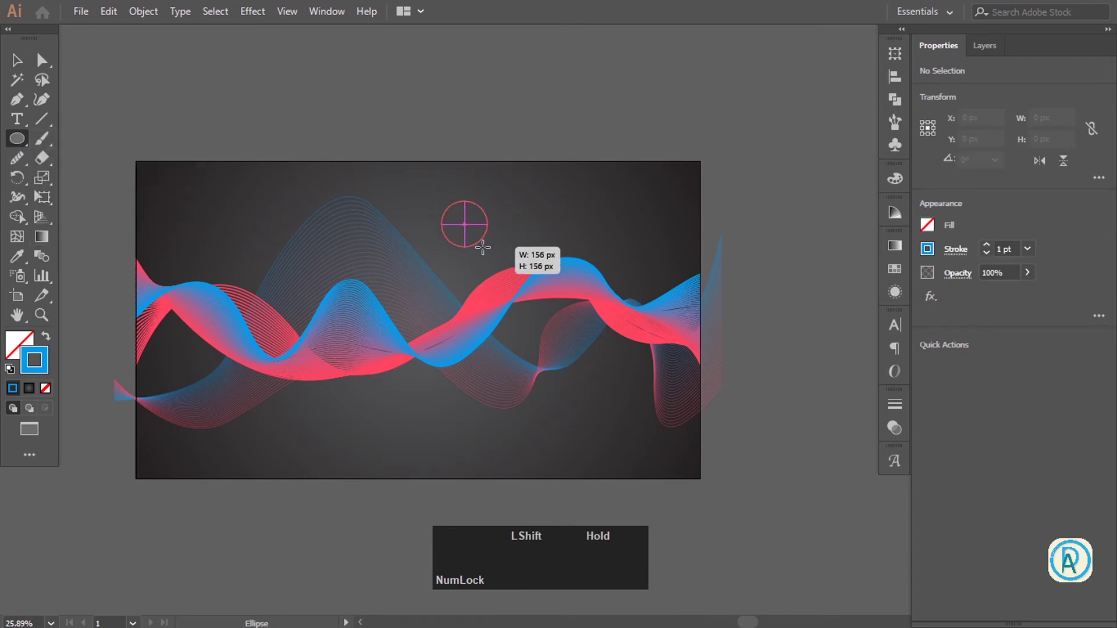
# Fill the new circle with a linear gradient running from pink to a darker pink.
pyautogui.click(23, 61)
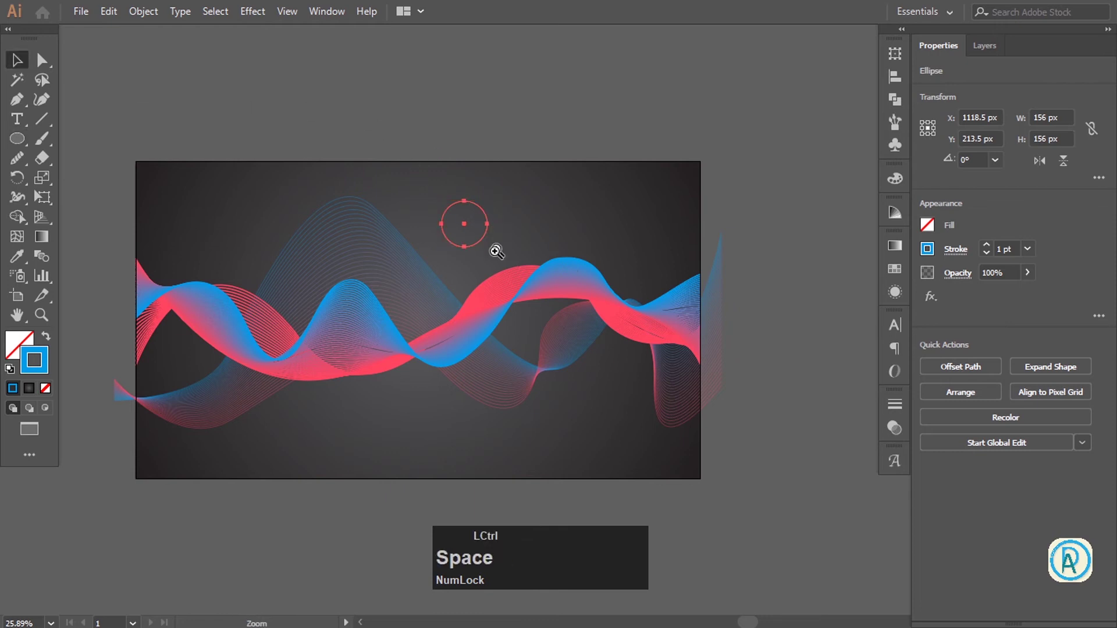
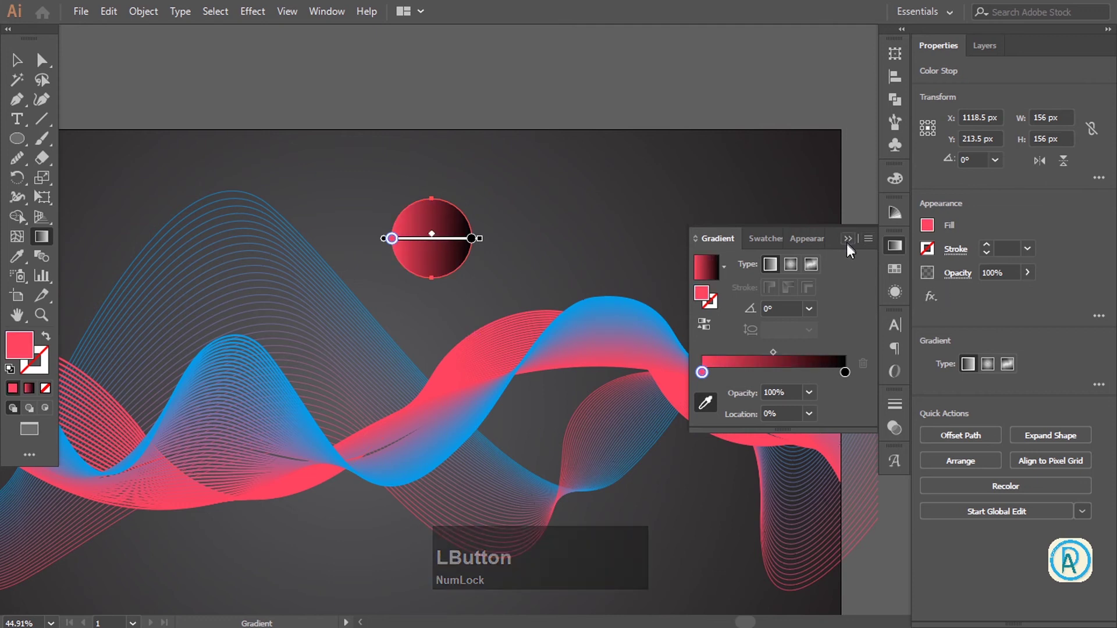
pyautogui.click(850, 380)
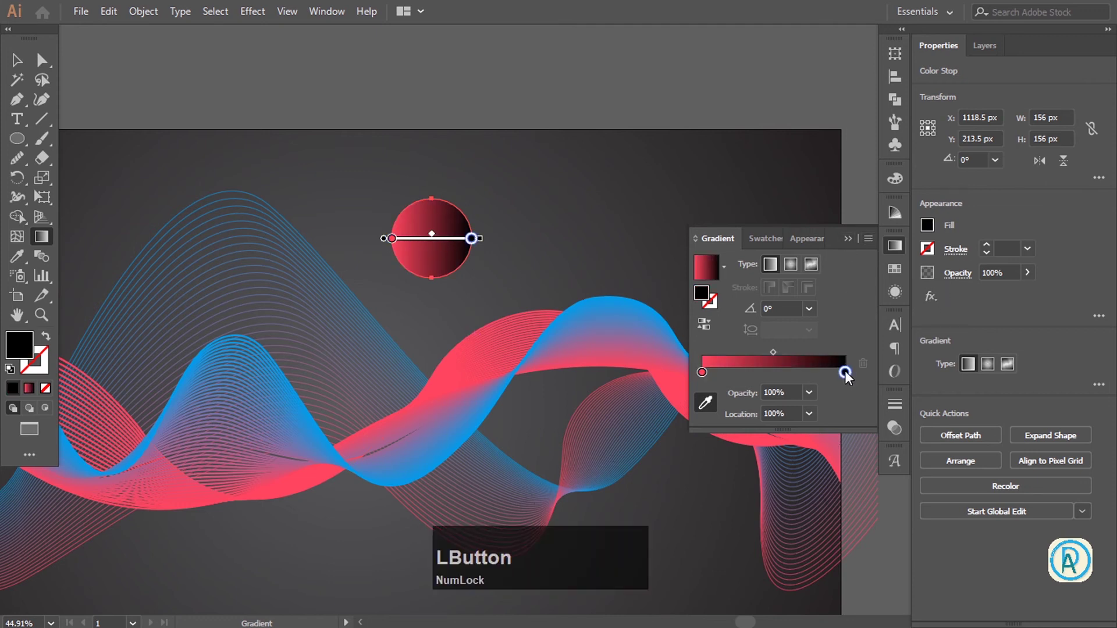
pyautogui.click(705, 377)
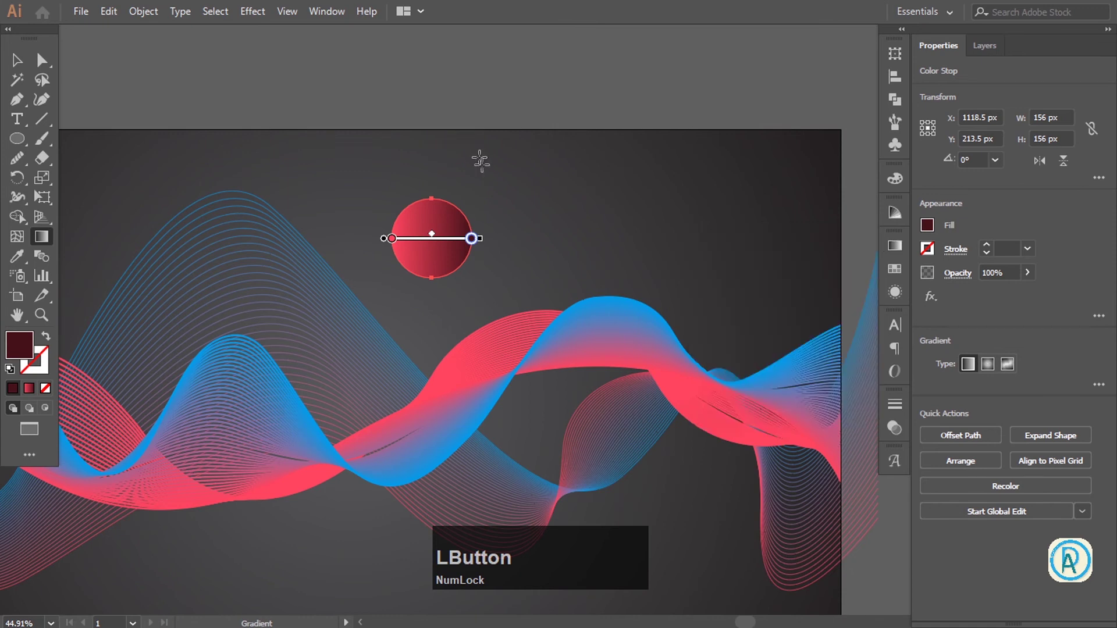
# Zoom out and reposition the gradient circle above the waves.
pyautogui.press('v')
pyautogui.click(501, 216)
pyautogui.press('space')
pyautogui.click(497, 256)
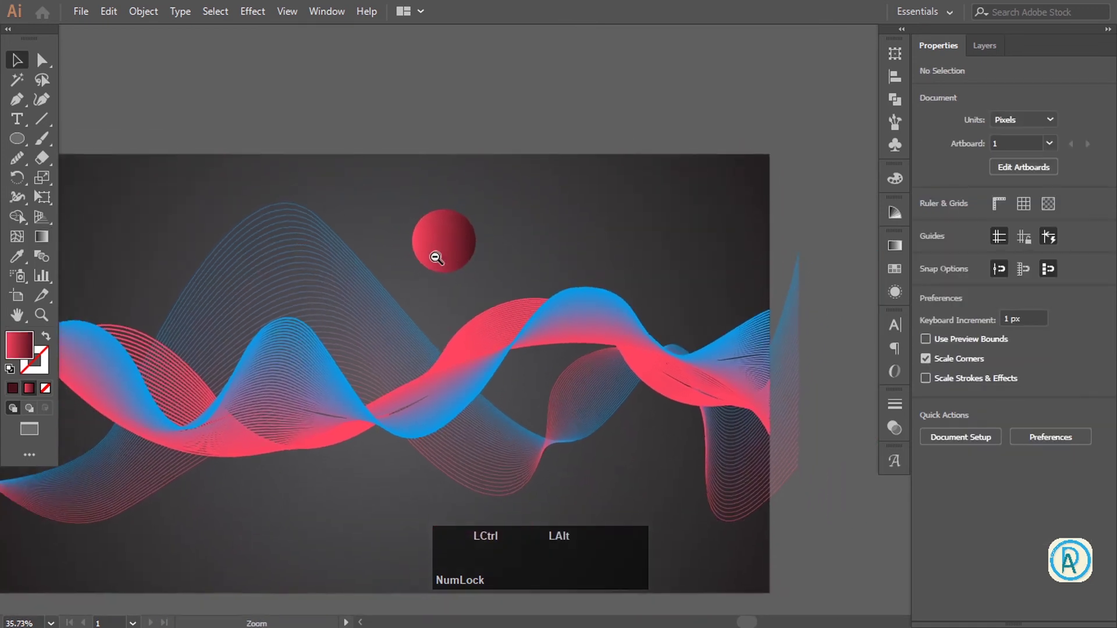
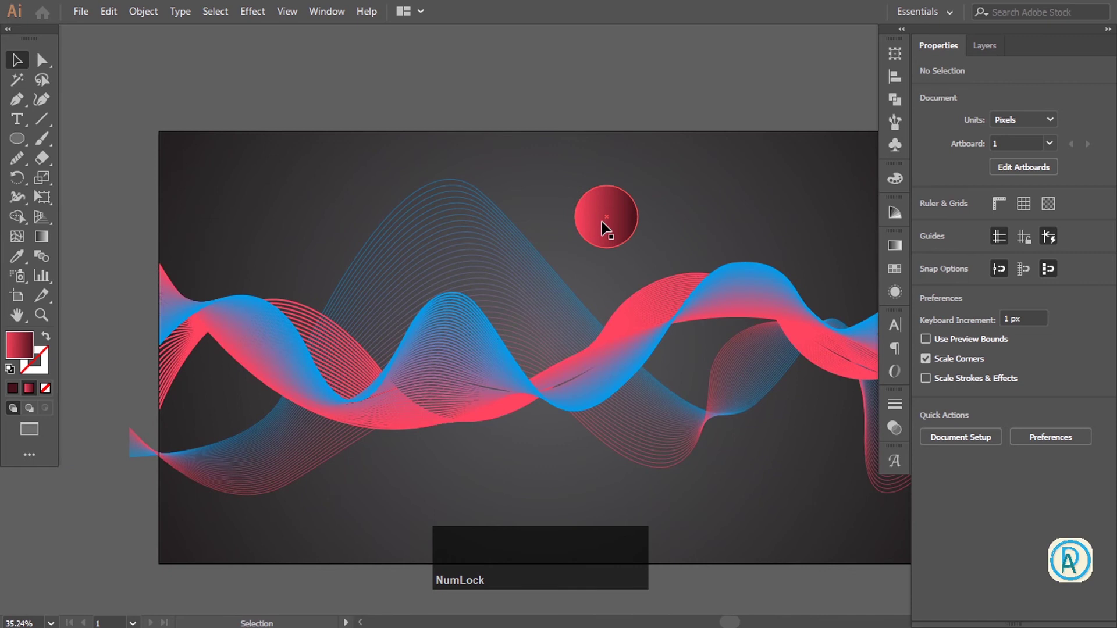
pyautogui.click(611, 230)
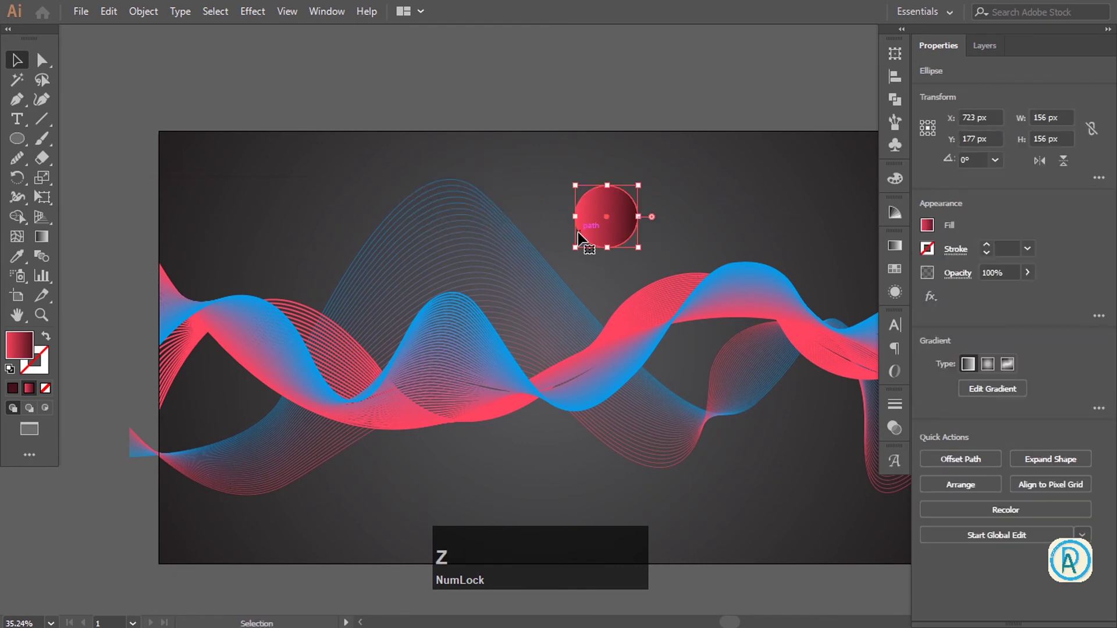
pyautogui.press('space')
pyautogui.click(622, 224)
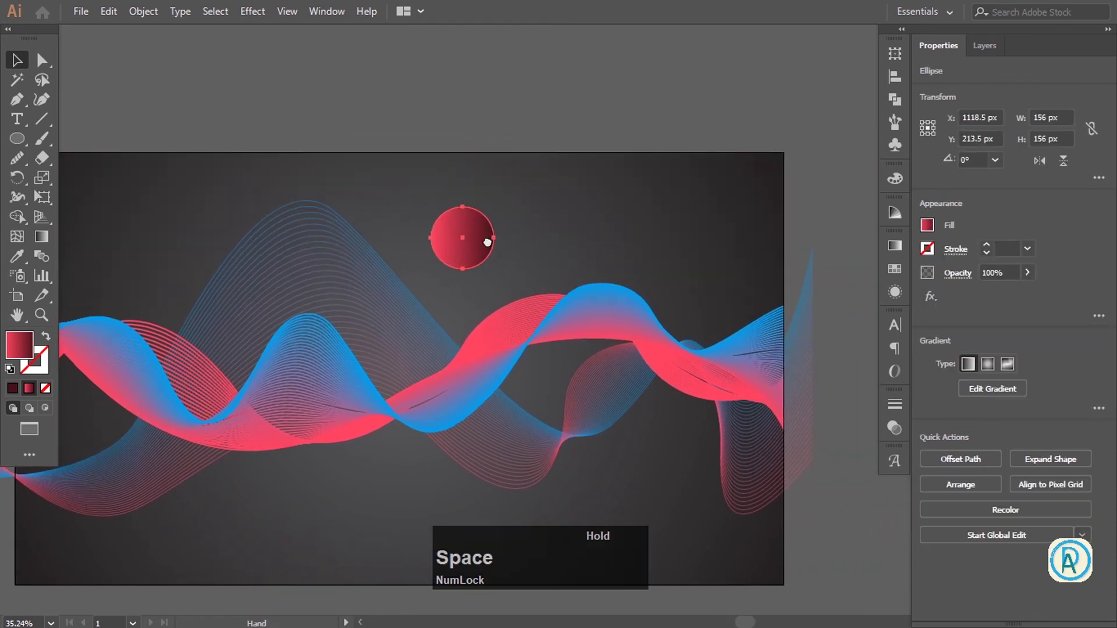
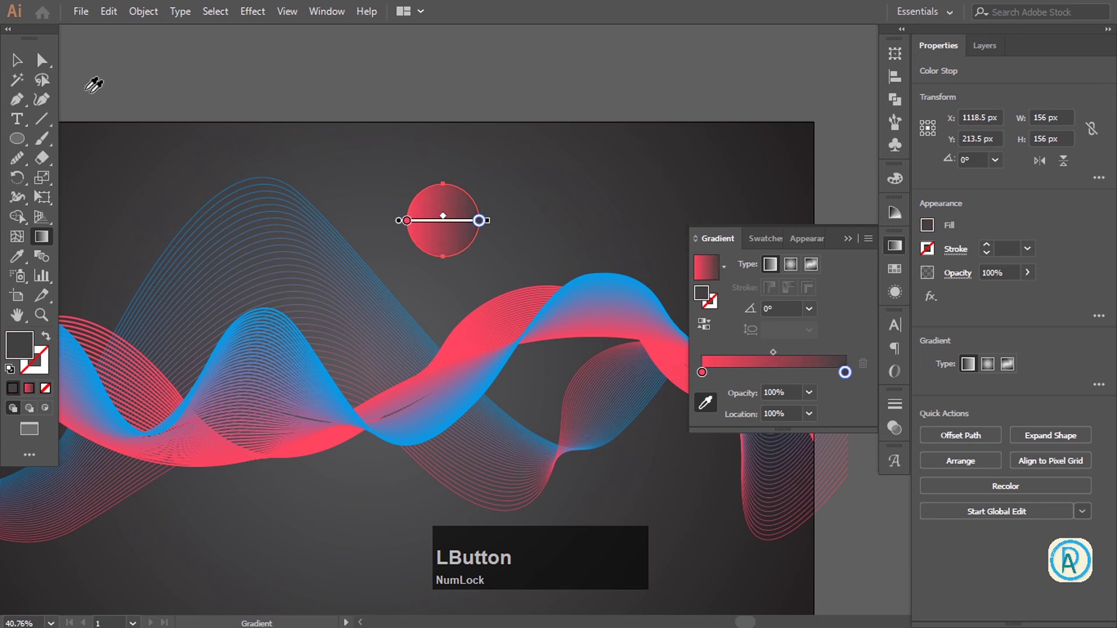
# Duplicate the gradient circle several times and select the copies around the waves.
pyautogui.press('space')
pyautogui.doubleClick(540, 232)
pyautogui.click(530, 223)
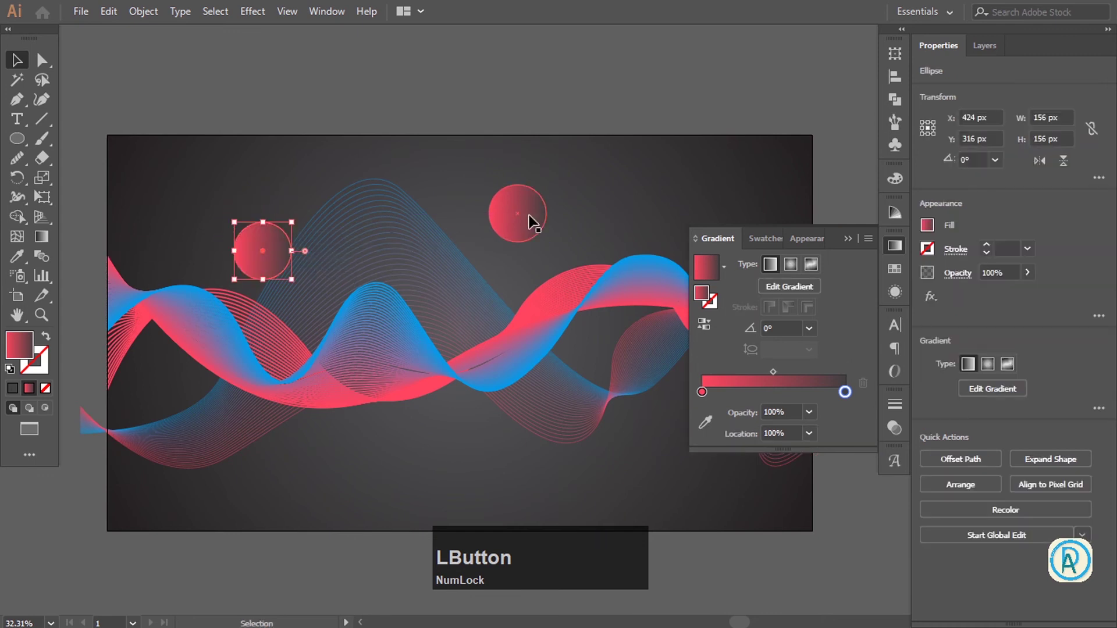
pyautogui.click(535, 220)
pyautogui.click(541, 217)
# Scale the copies to varied sizes and recolour some gradient stops blue with the Eyedropper.
pyautogui.press('space')
pyautogui.doubleClick(409, 199)
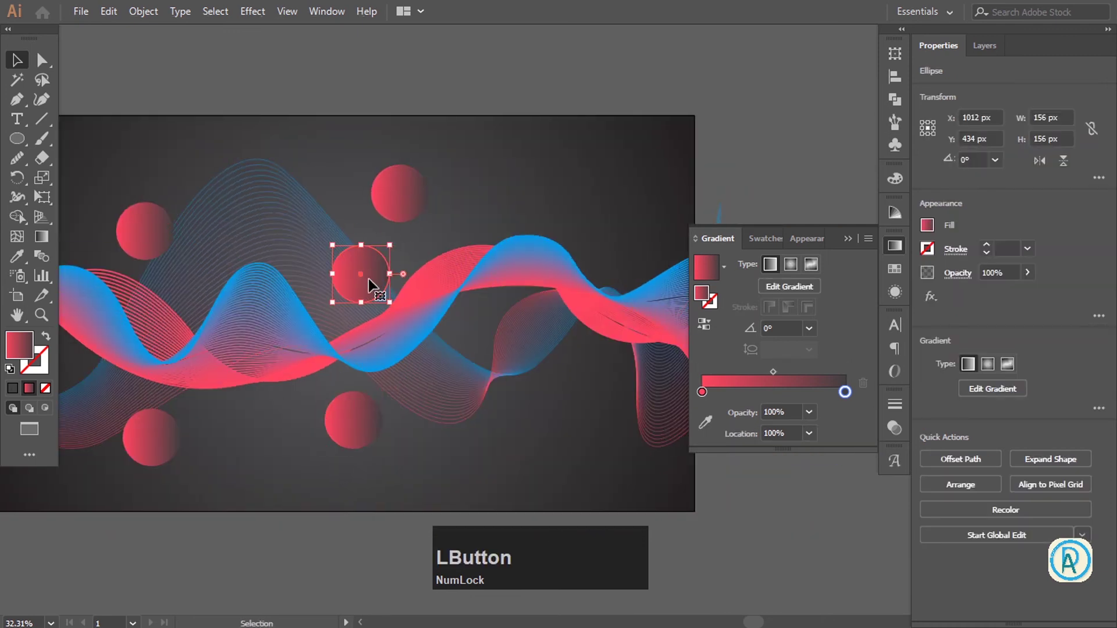
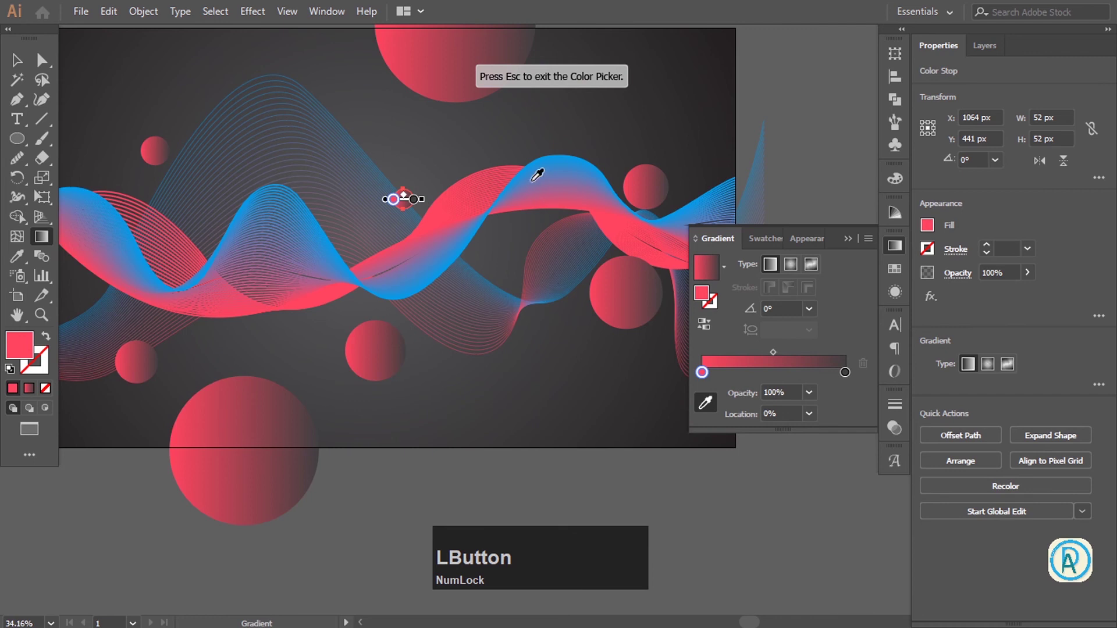
pyautogui.press('v')
pyautogui.click(647, 193)
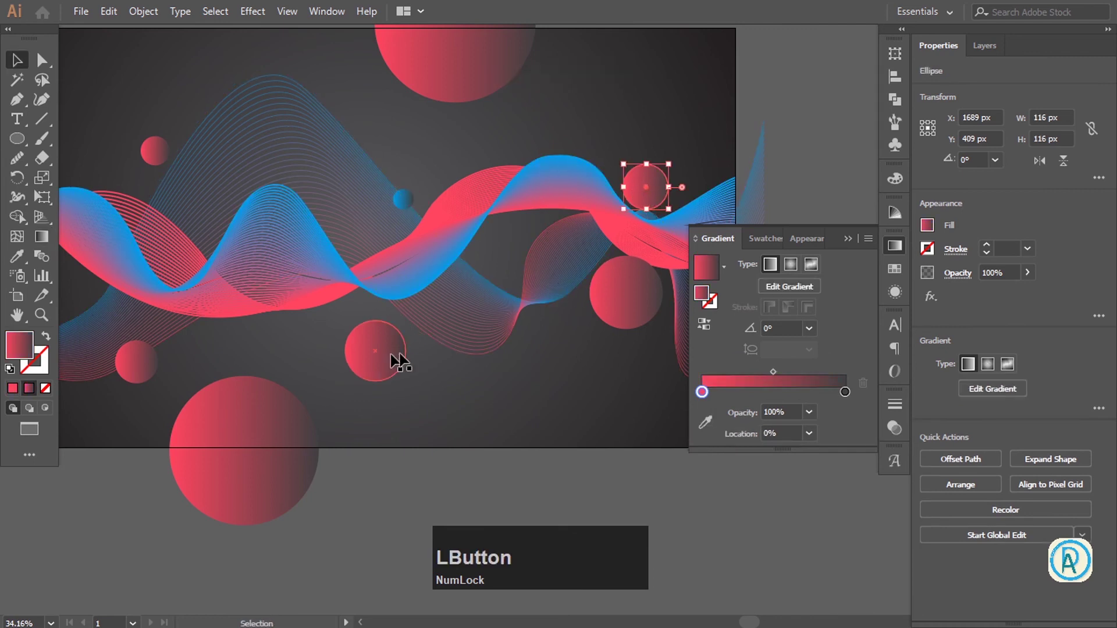
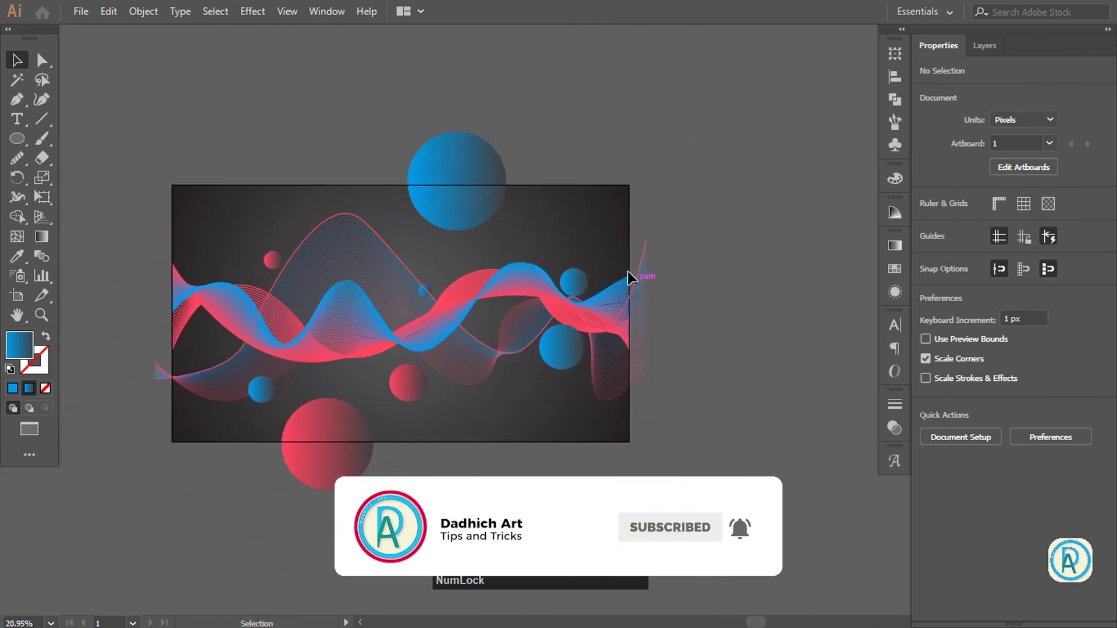
# Select Layer 1's background rectangle and sample a gradient fill onto it with the Eyedropper.
pyautogui.click(663, 291)
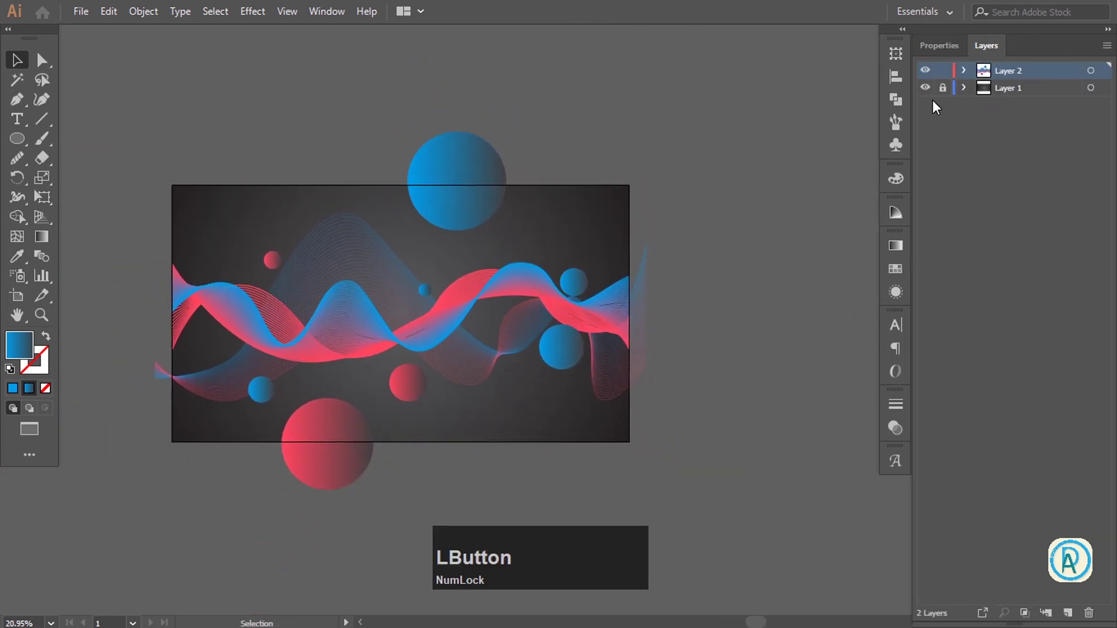
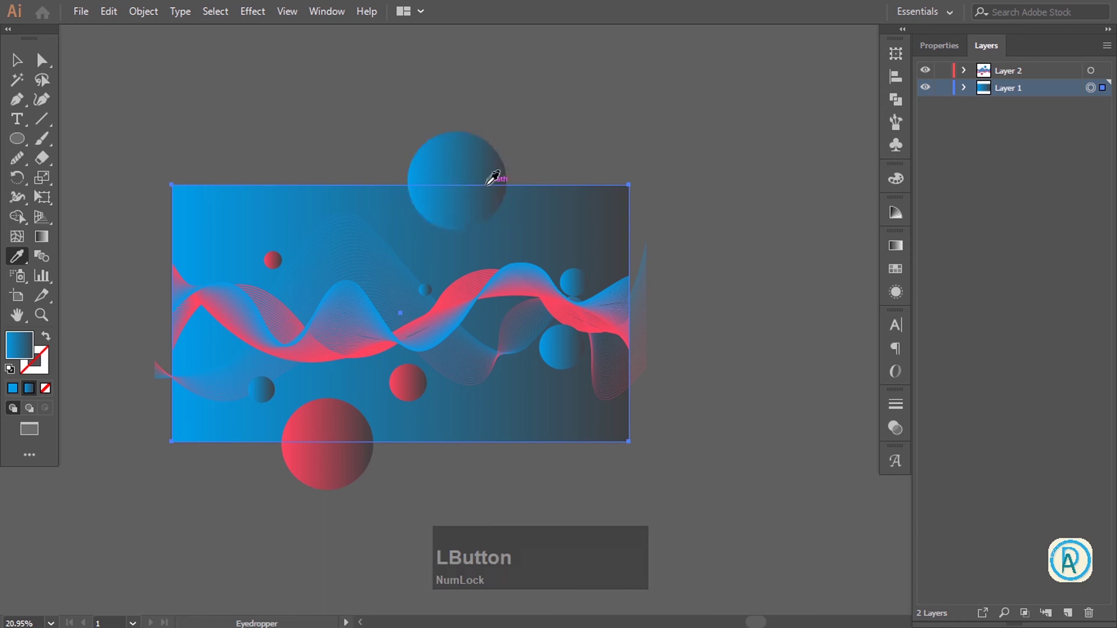
pyautogui.press('v')
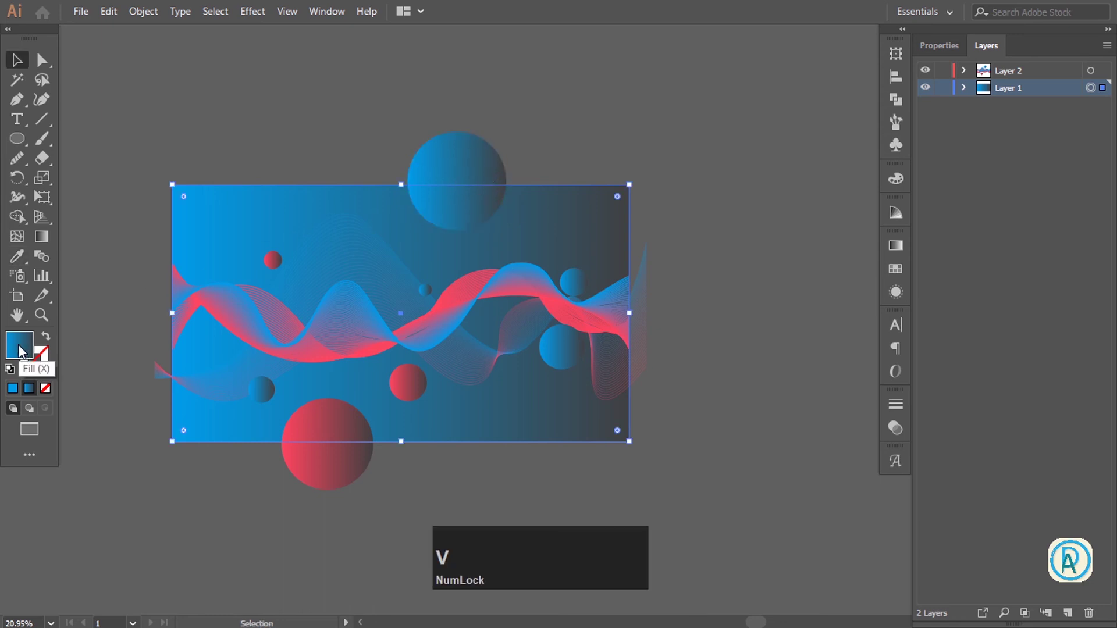